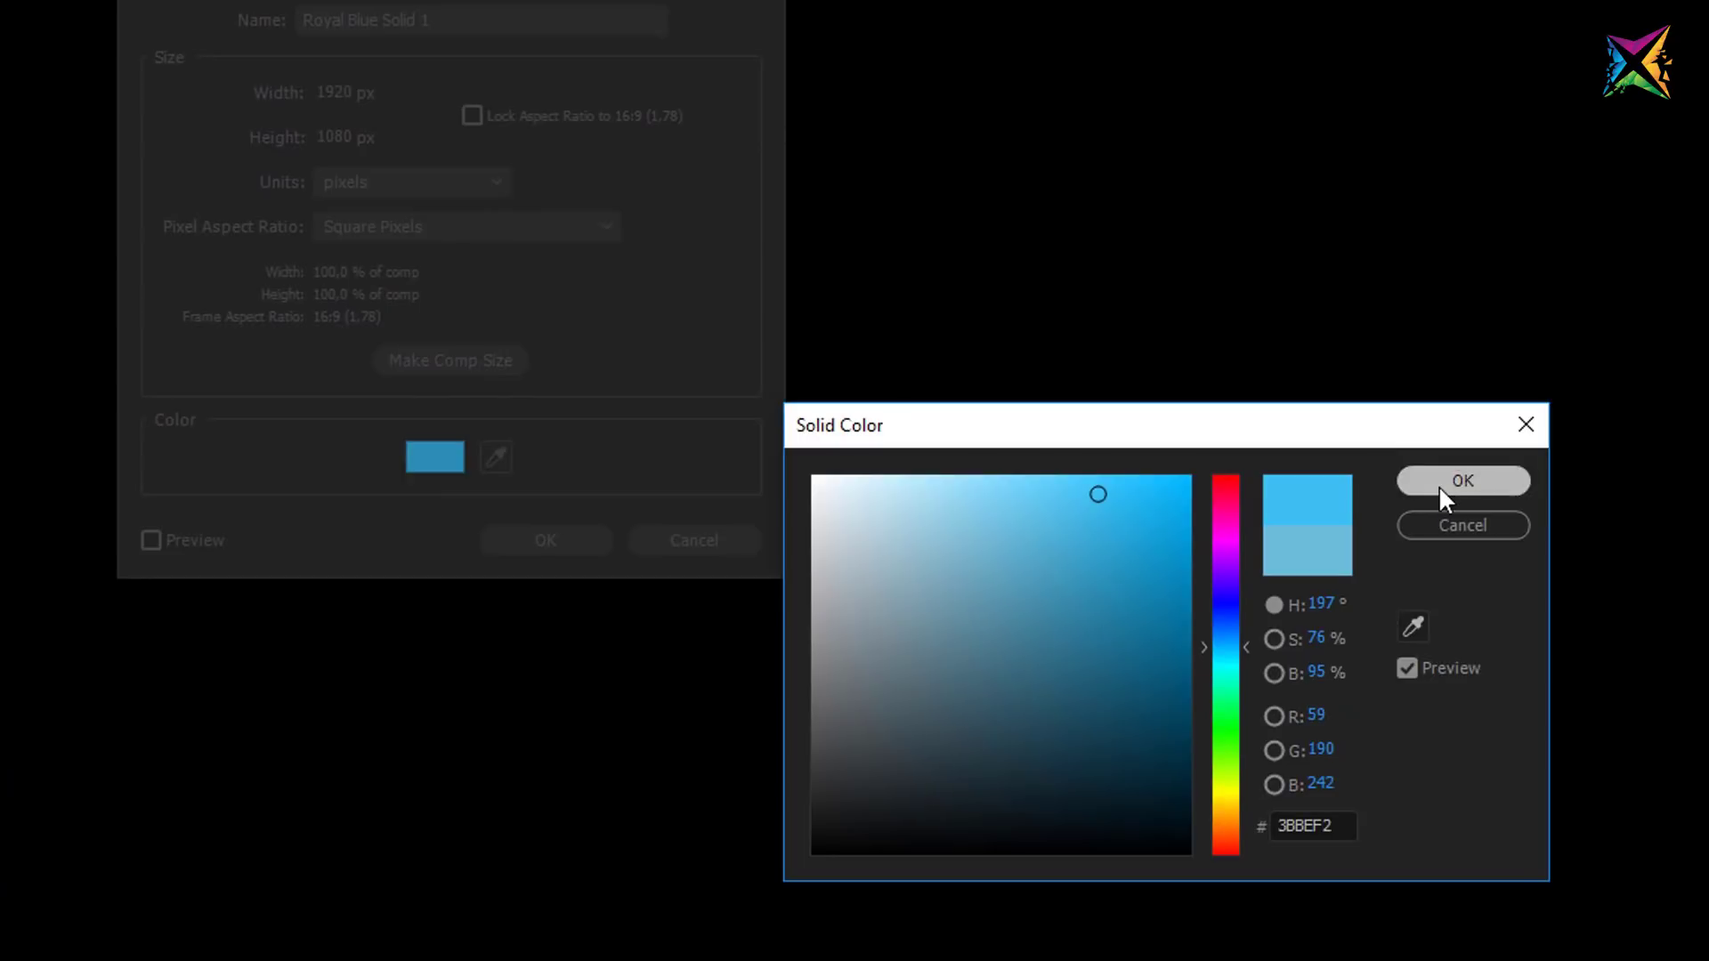
Step: Confirm the light blue 3BBEF2 colour so Royal Blue Solid 1 fills the composition
click(887, 526)
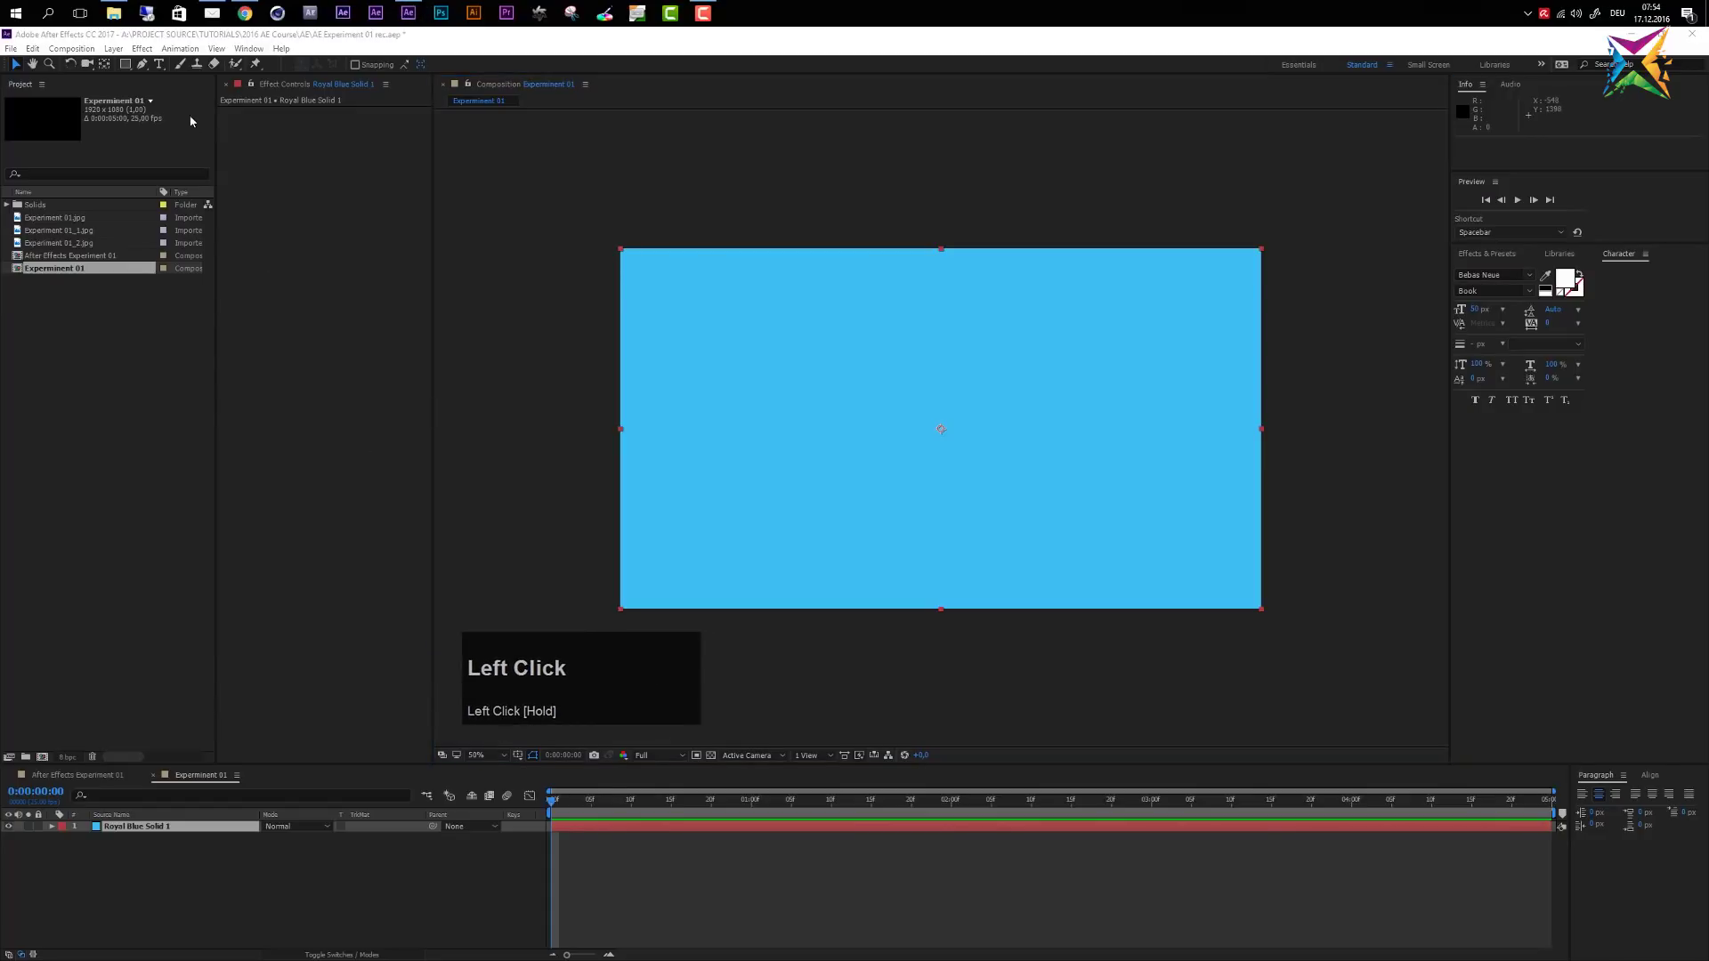
Step: Add CC Glue Gun from Effect > Generate so the solid shows a centred blue blob
click(210, 77)
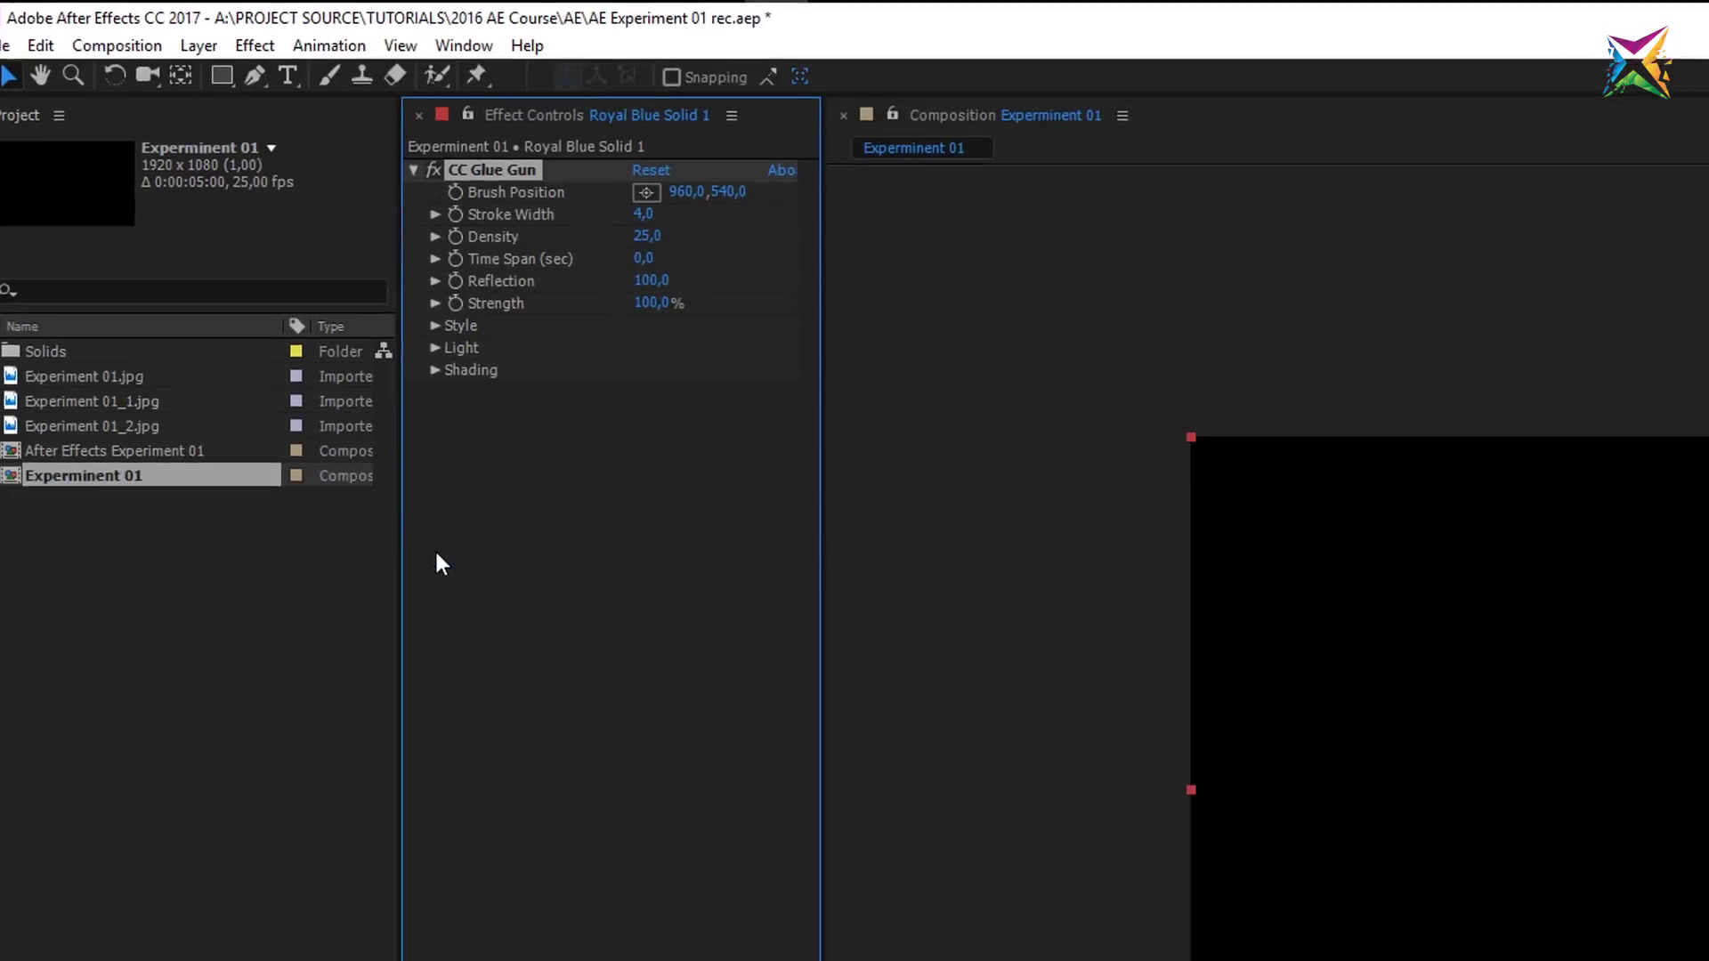
click(988, 689)
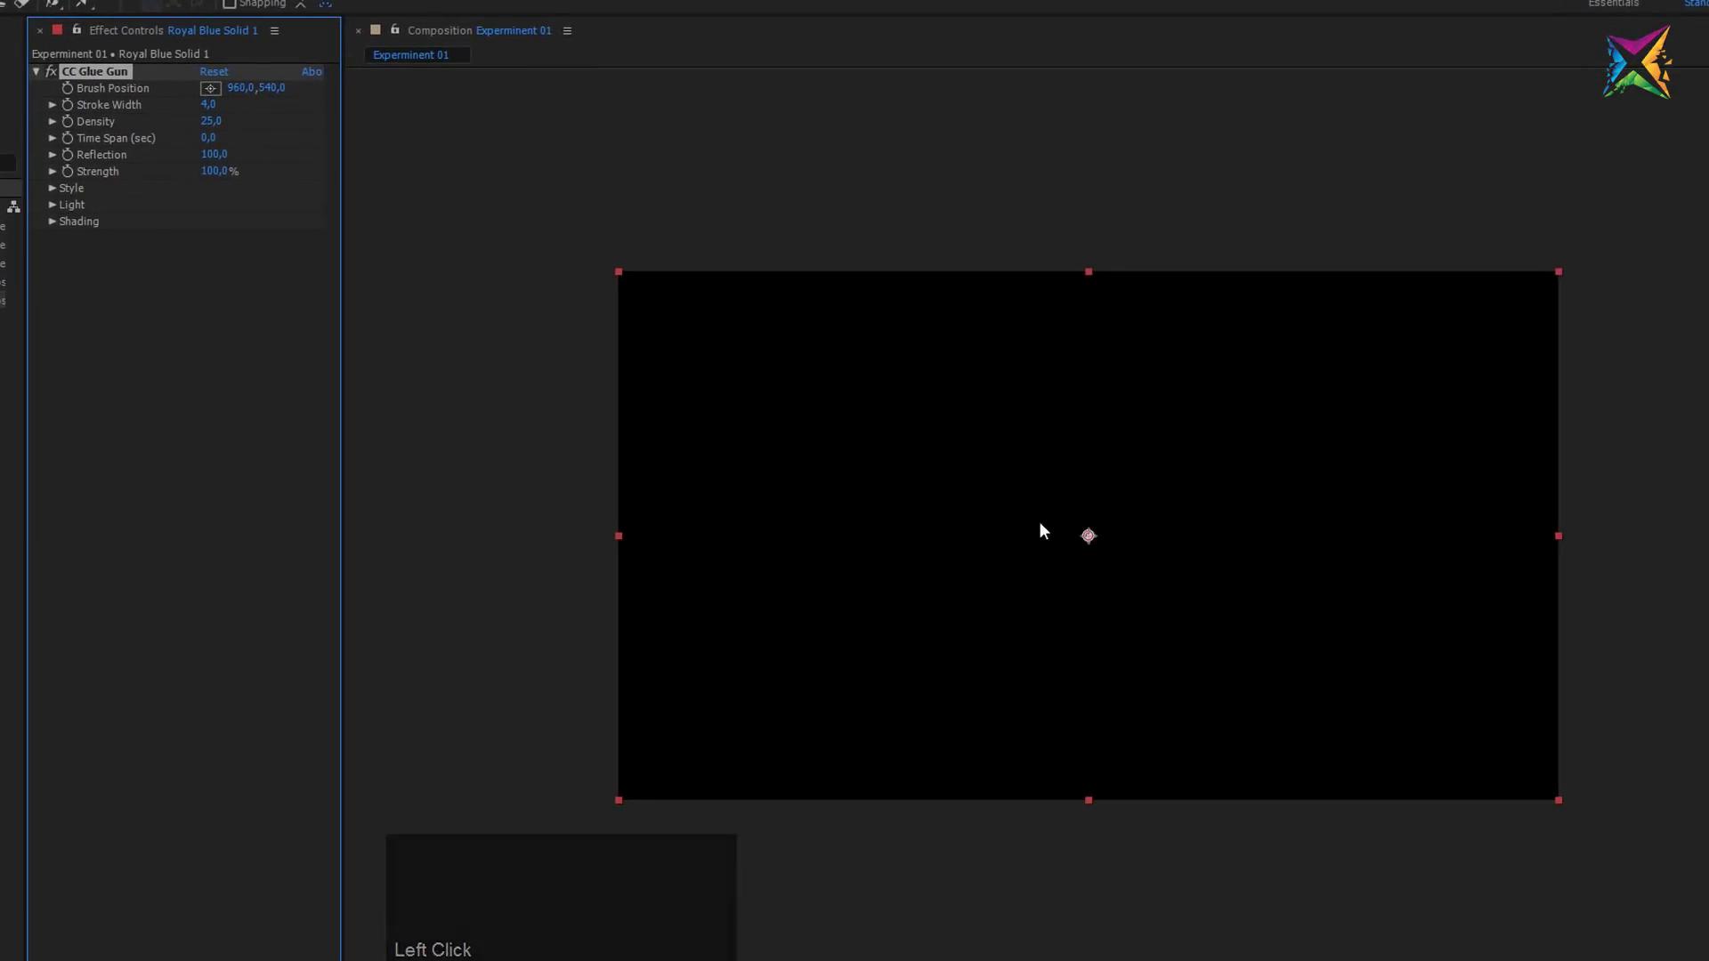
scroll(up, 3)
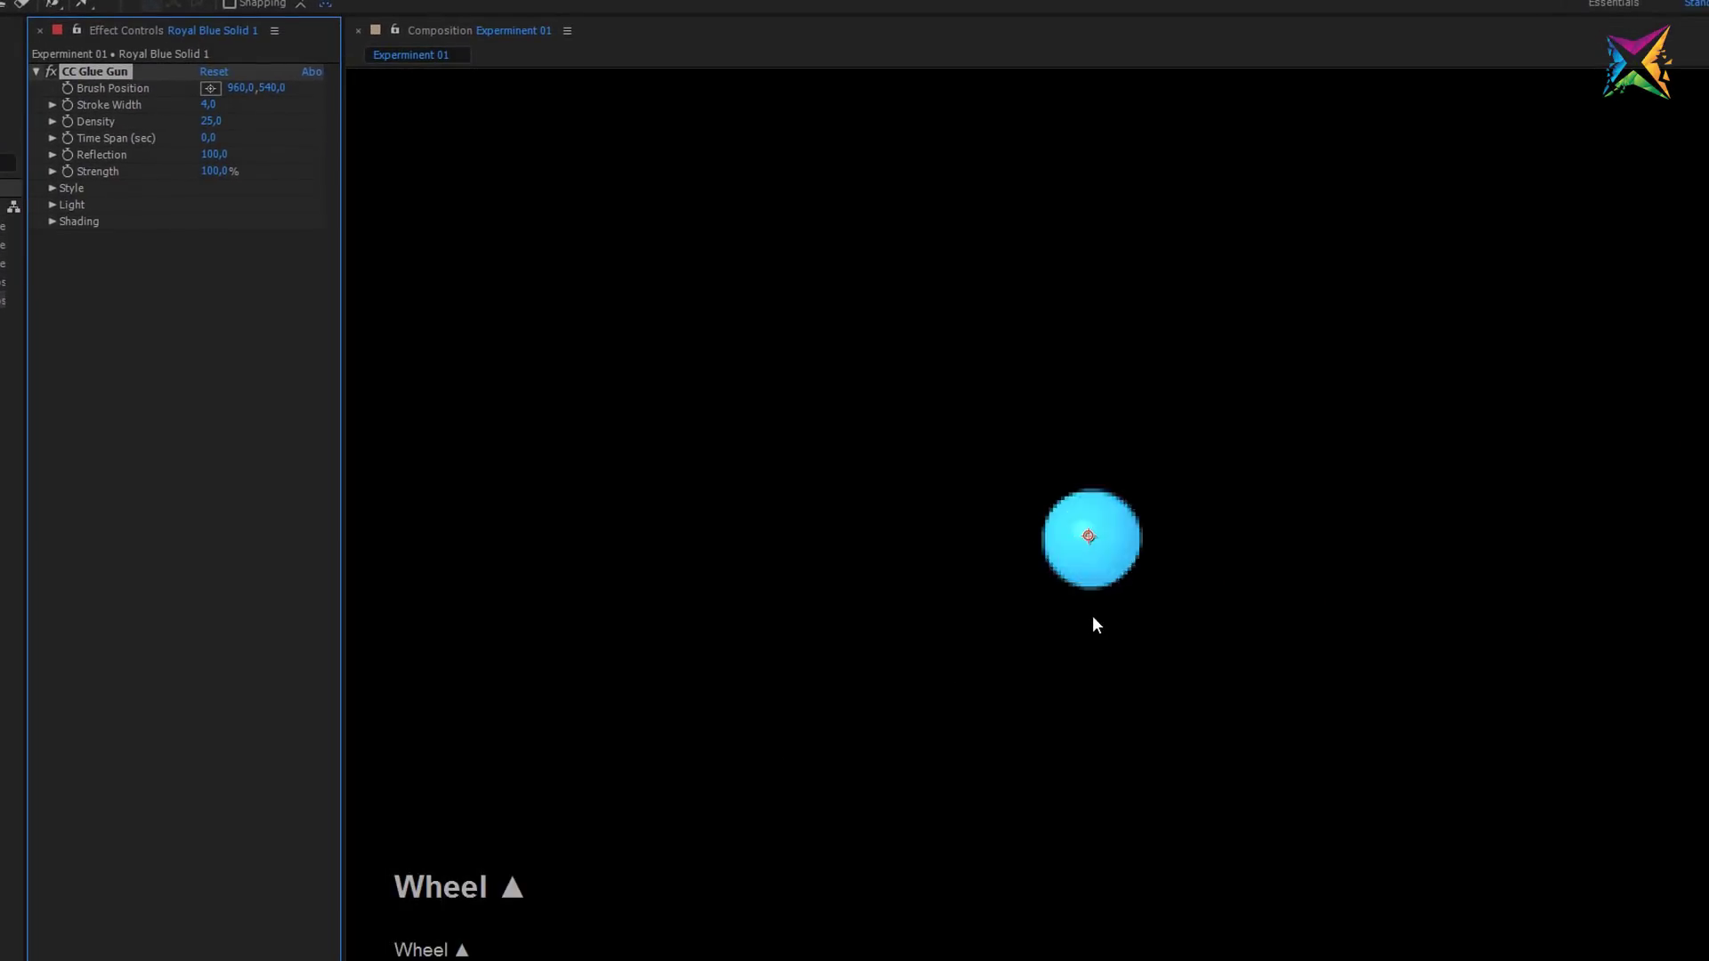
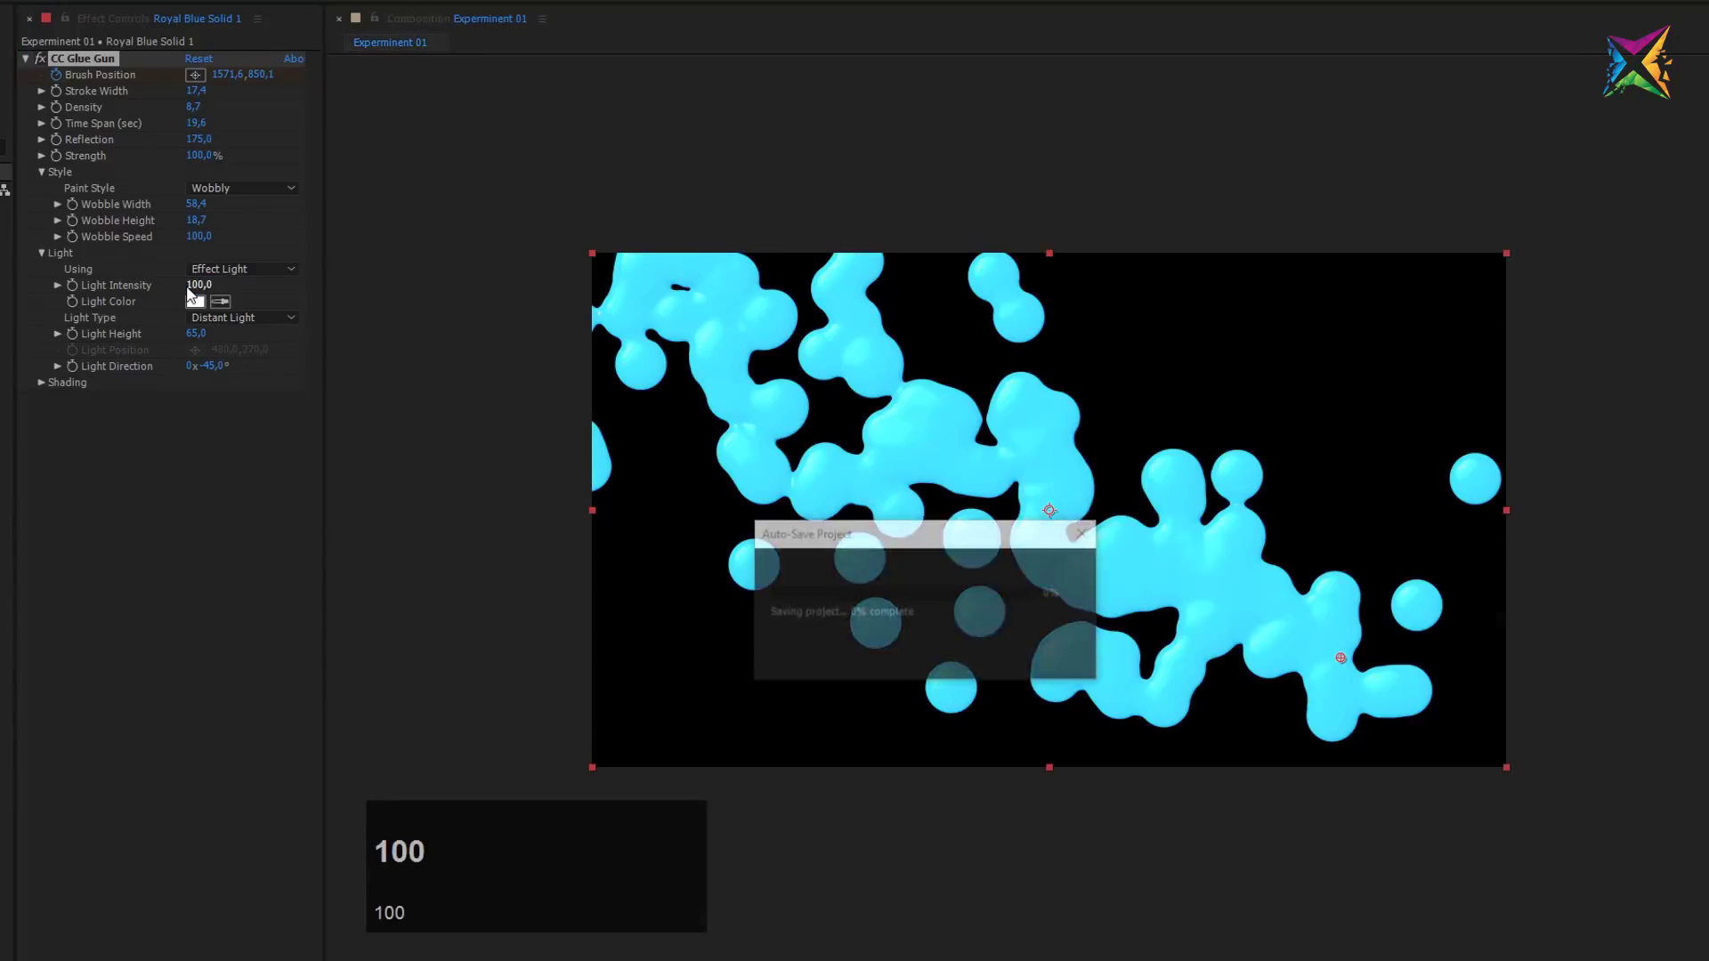
Step: Preview dark red and pale pink light colours for the point light, keeping it white
drag(201, 308, 1457, 683)
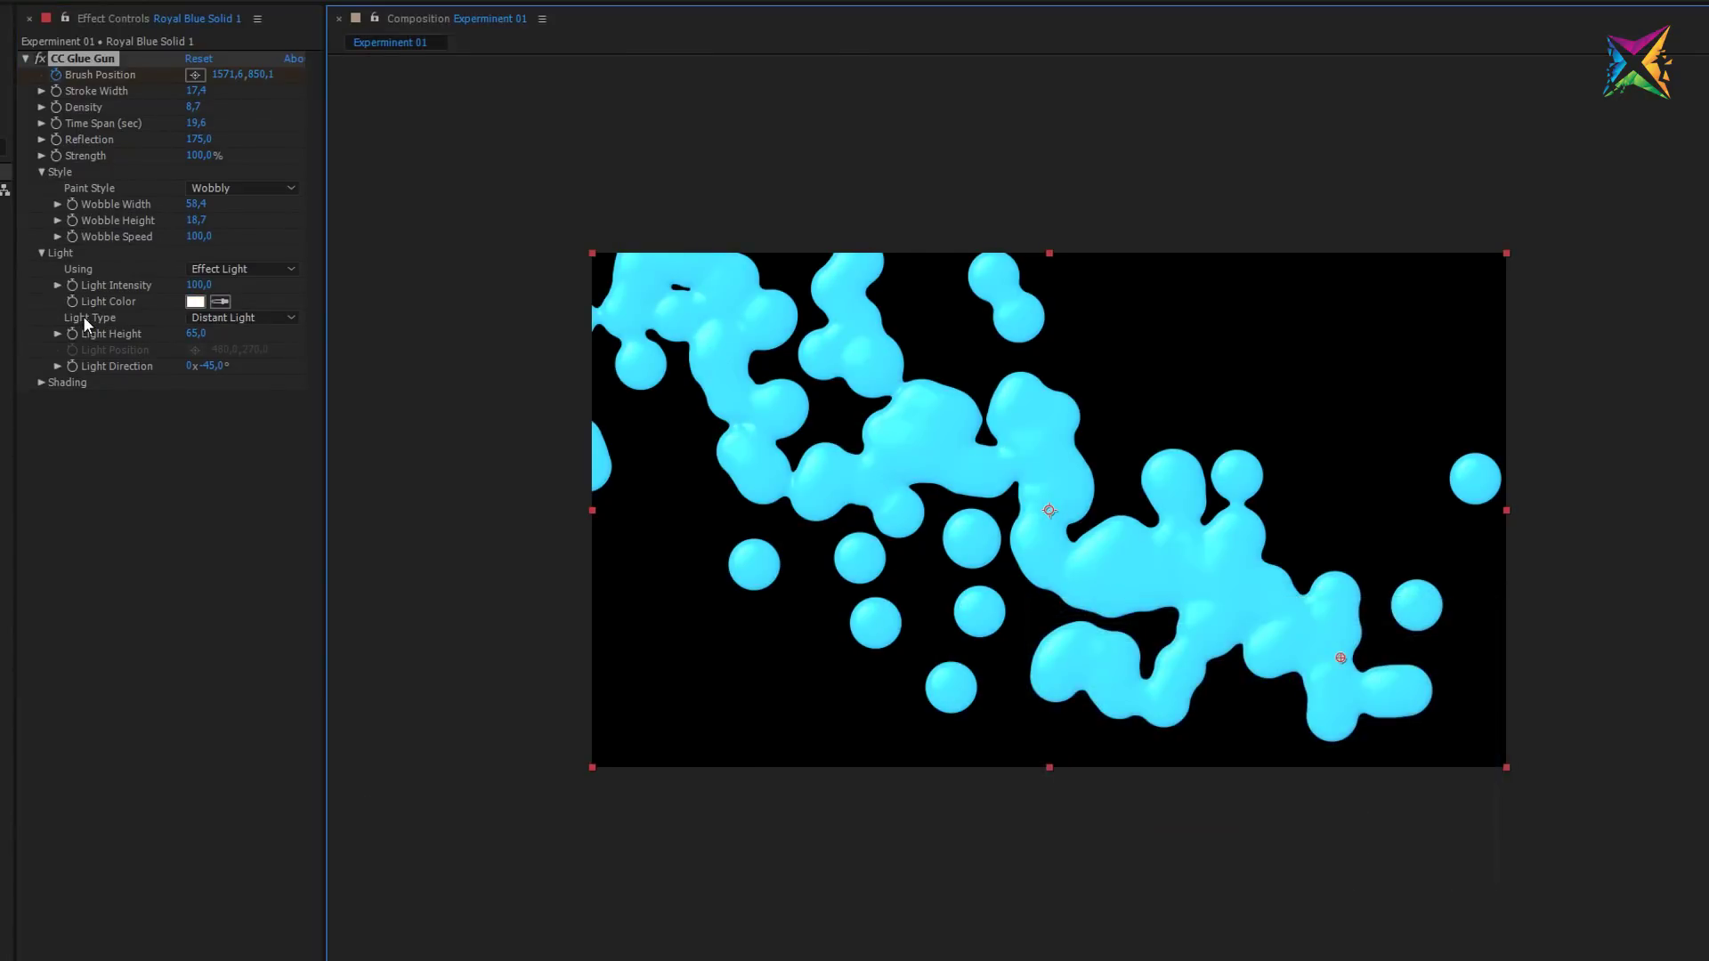
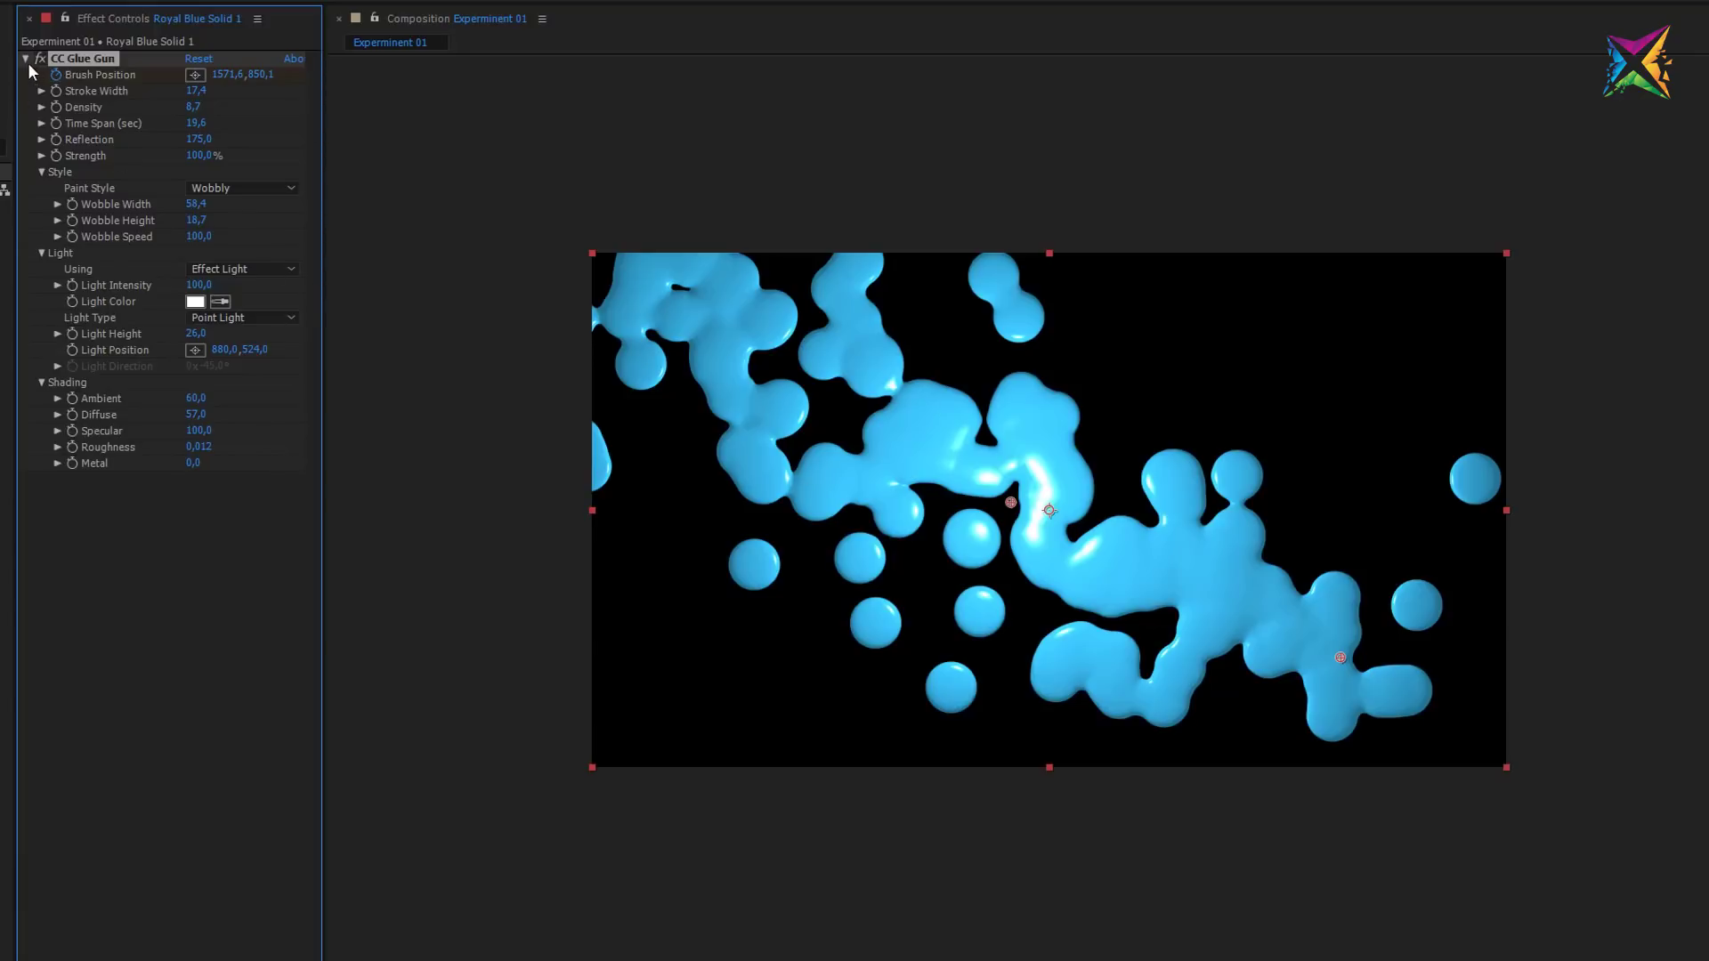
Step: Add a Cell Pattern effect (Bubbles, Contrast 100, Size 60) to the blue solid
click(30, 64)
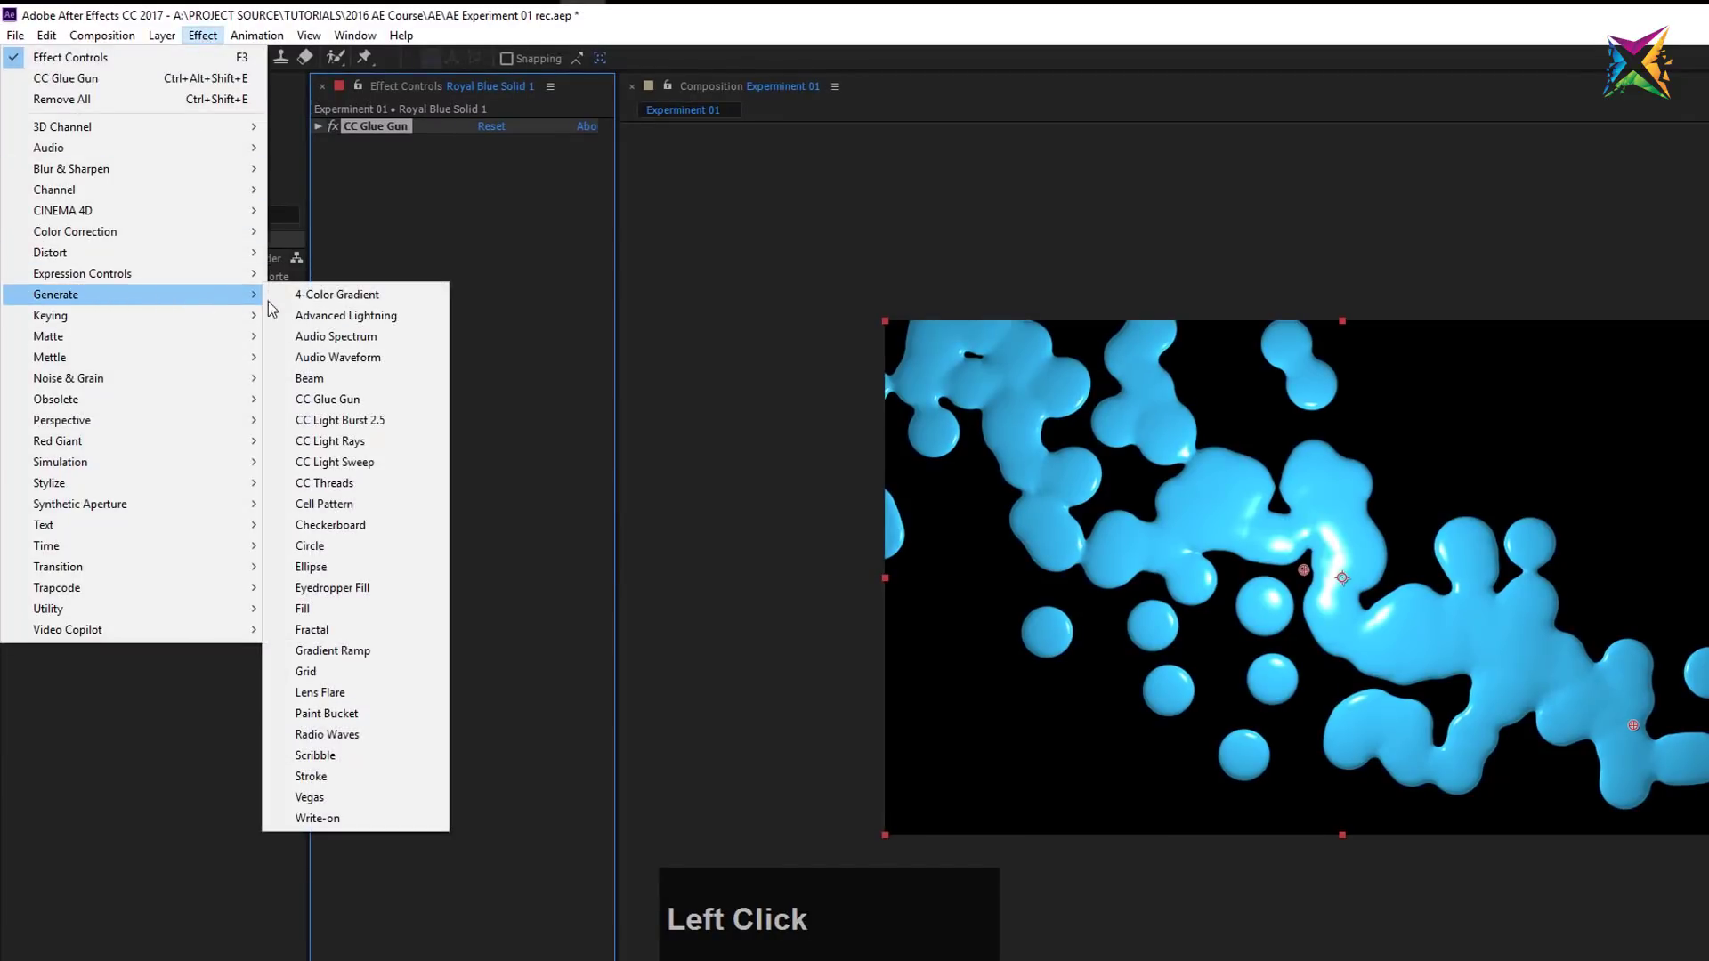
click(374, 514)
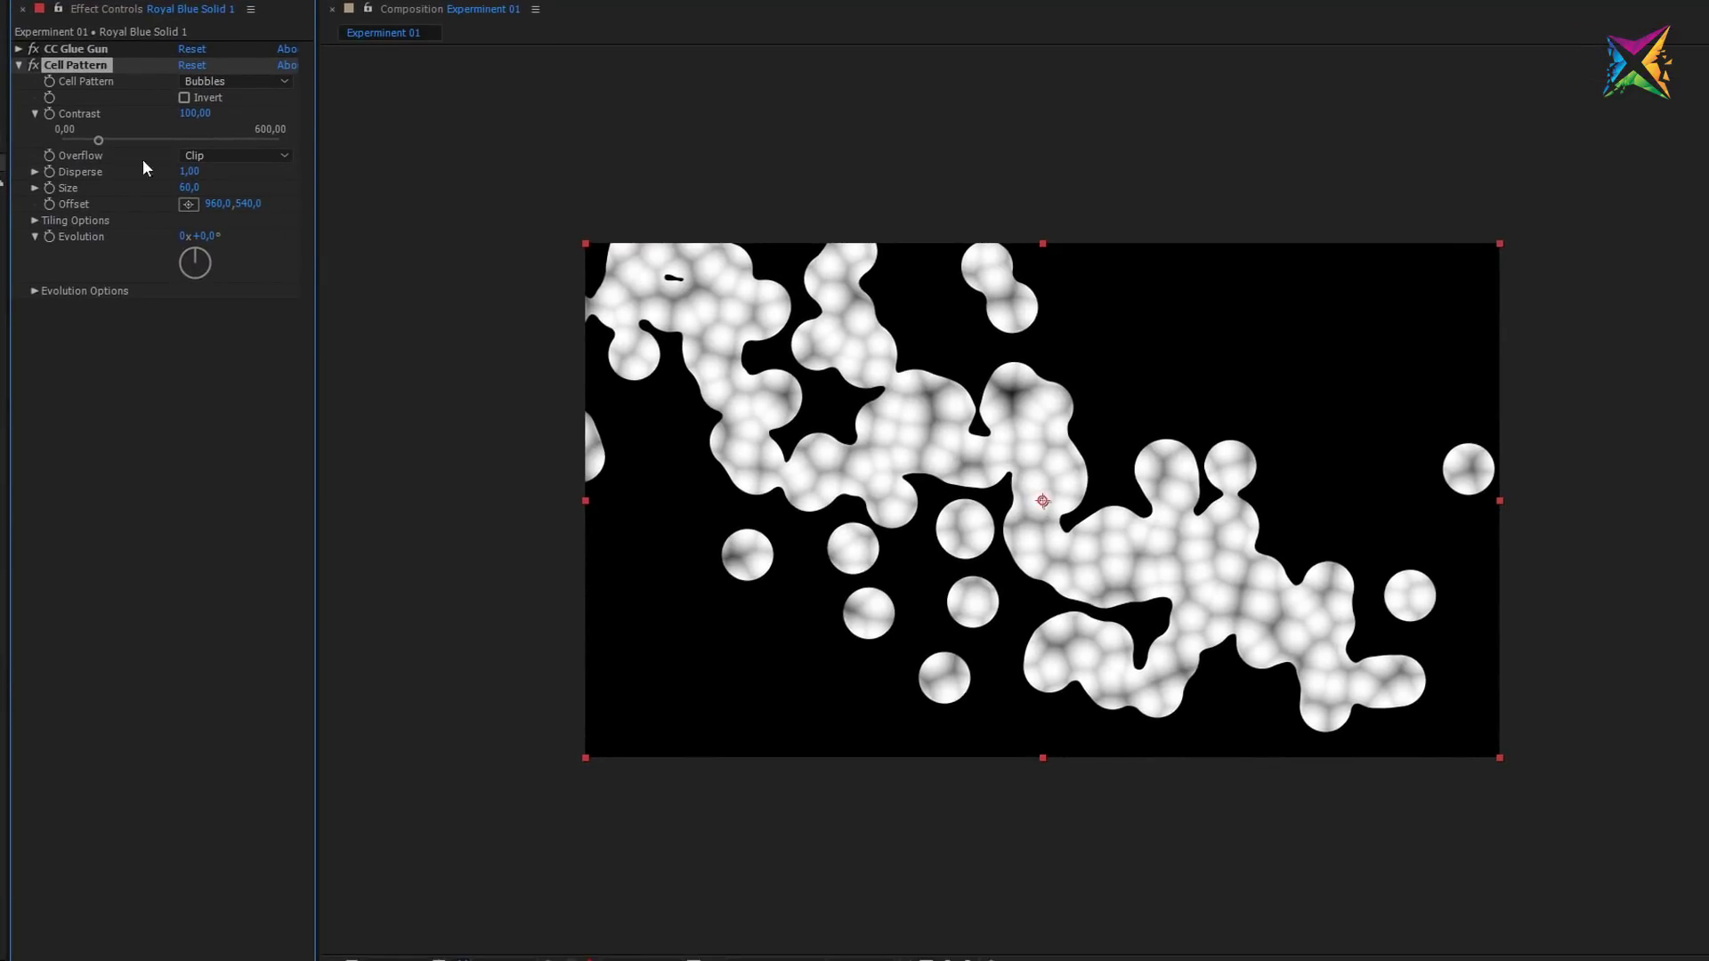
click(24, 75)
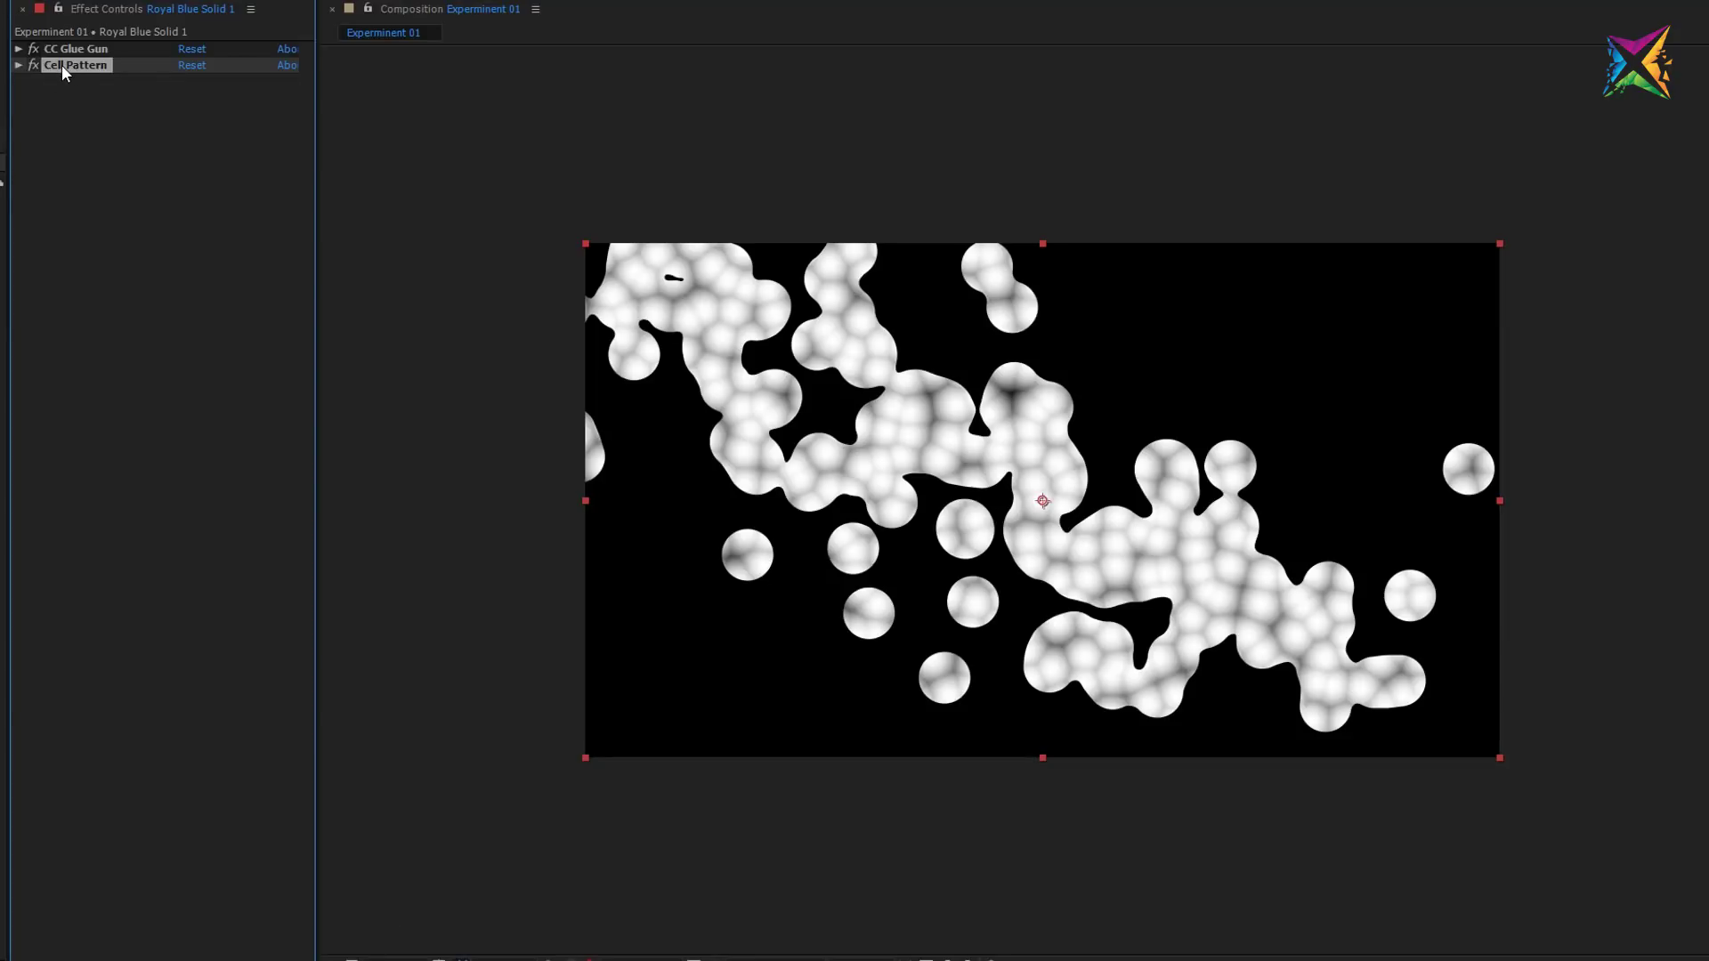
click(98, 75)
Step: Reorder Cell Pattern below CC Glue Gun to compare, then settle it back above
drag(98, 75, 81, 54)
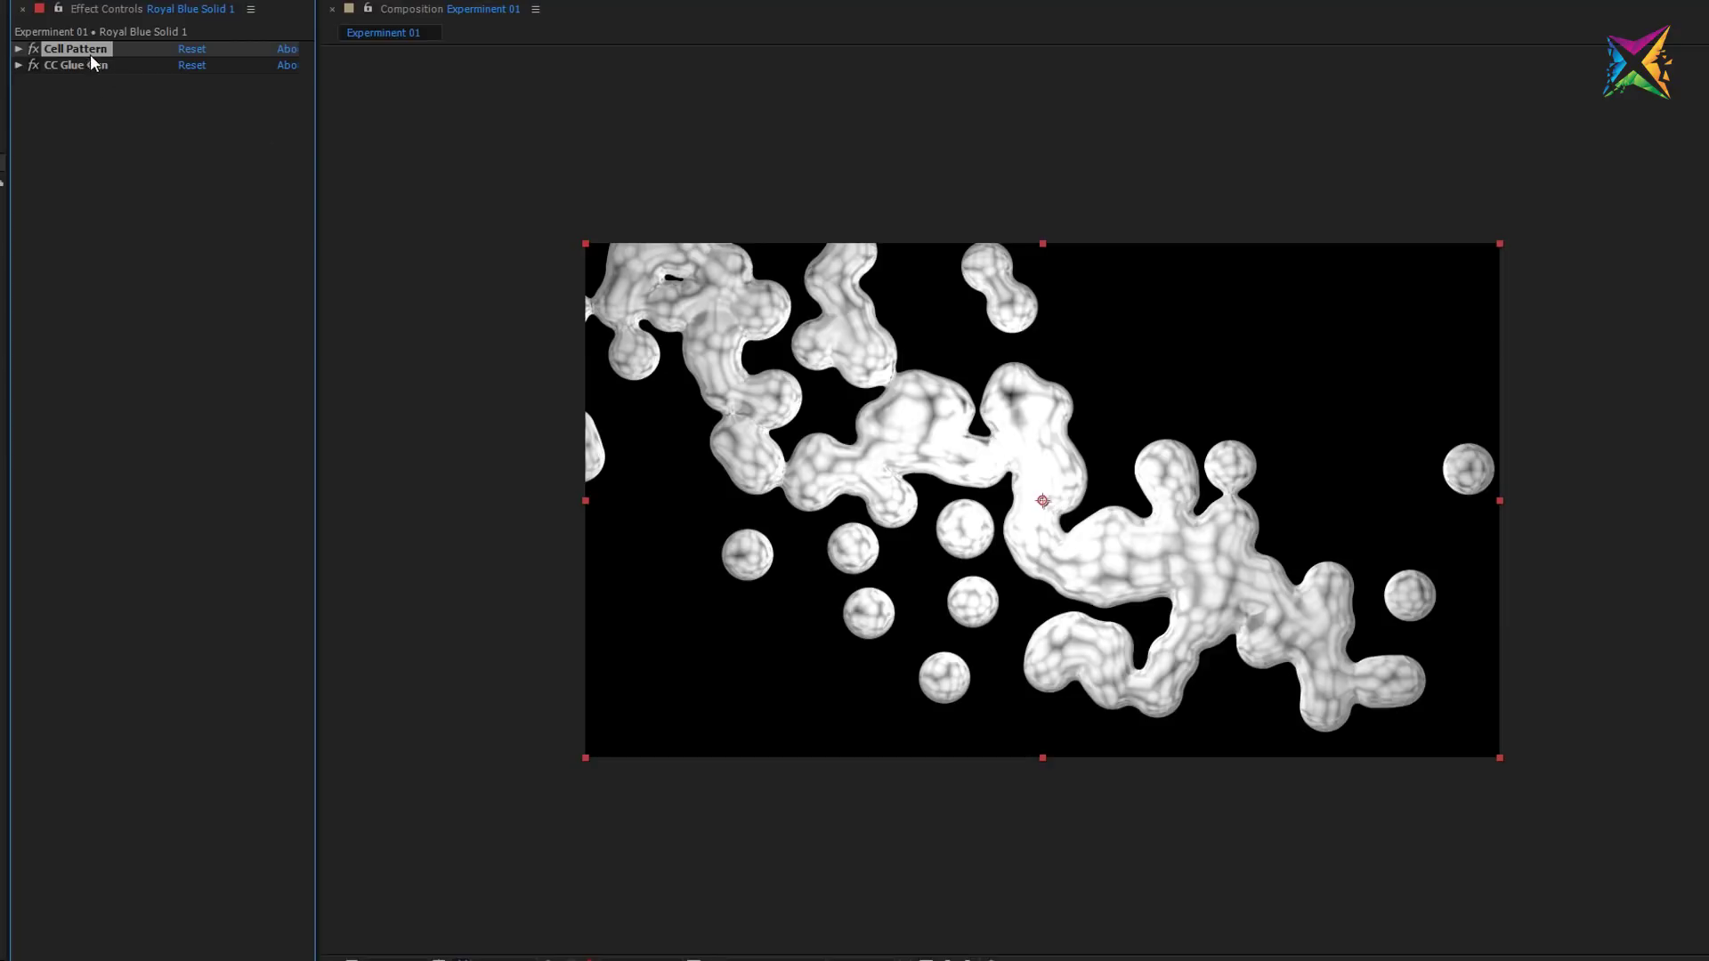
drag(95, 57, 70, 75)
drag(70, 75, 27, 55)
Step: Set Cell Pattern to inverted Crystals HQ with Contrast 344, Size 123 and Evolution 146°
click(271, 75)
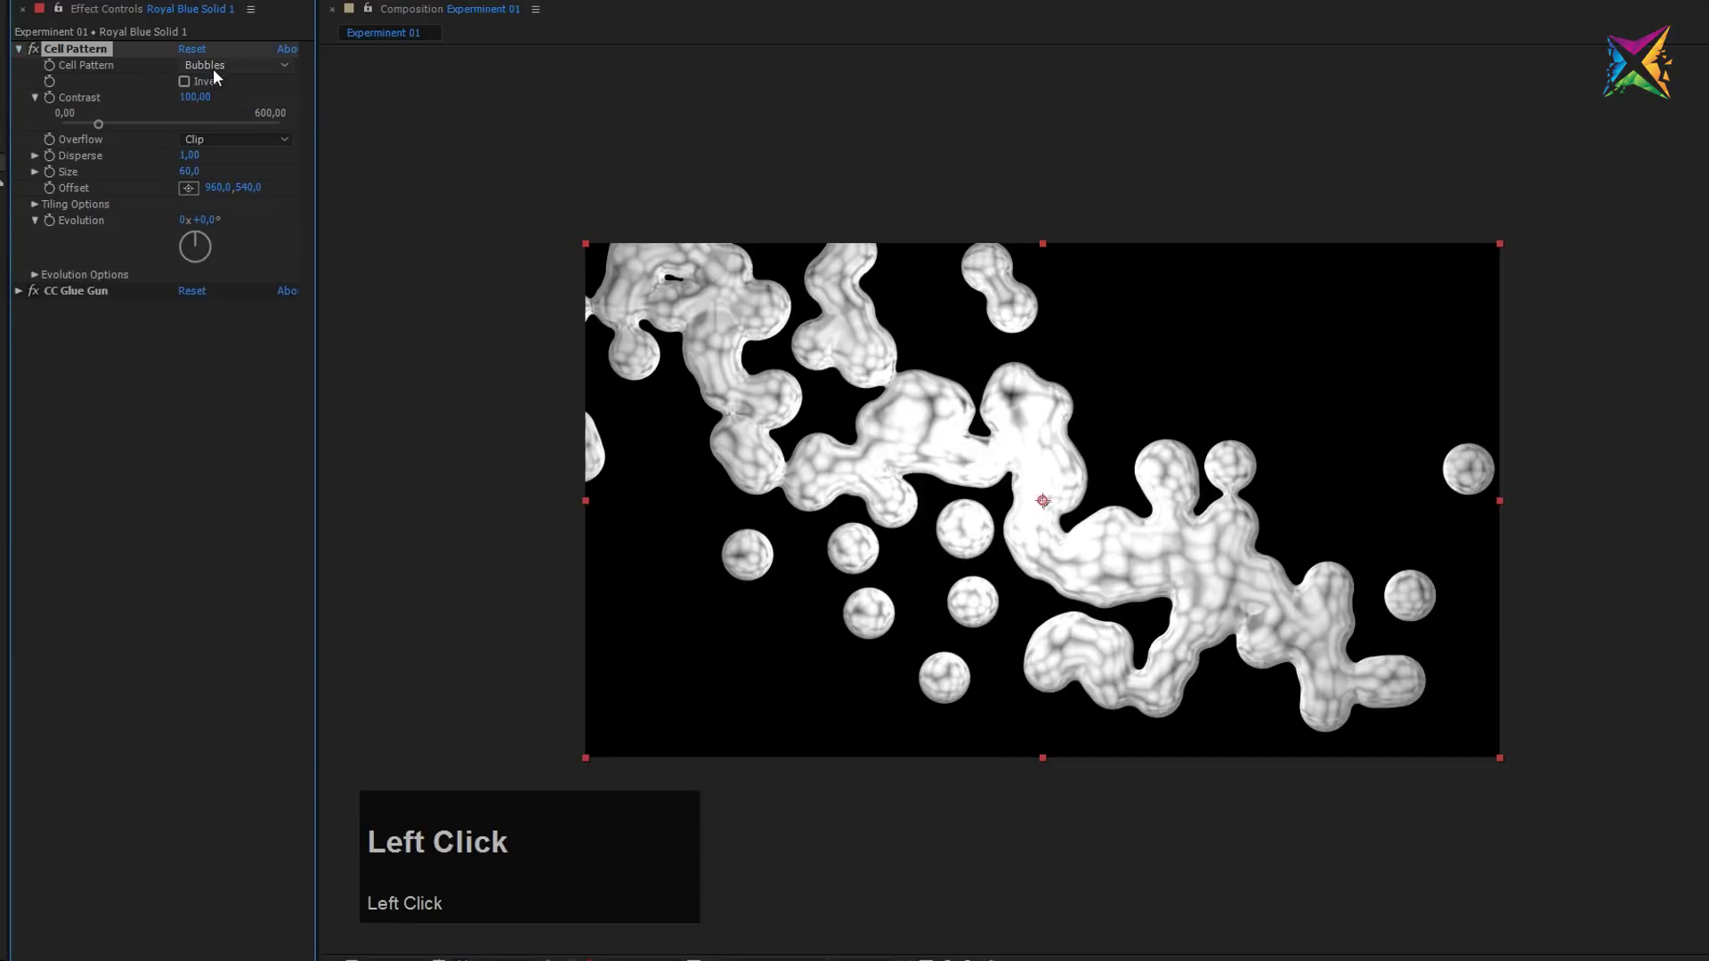
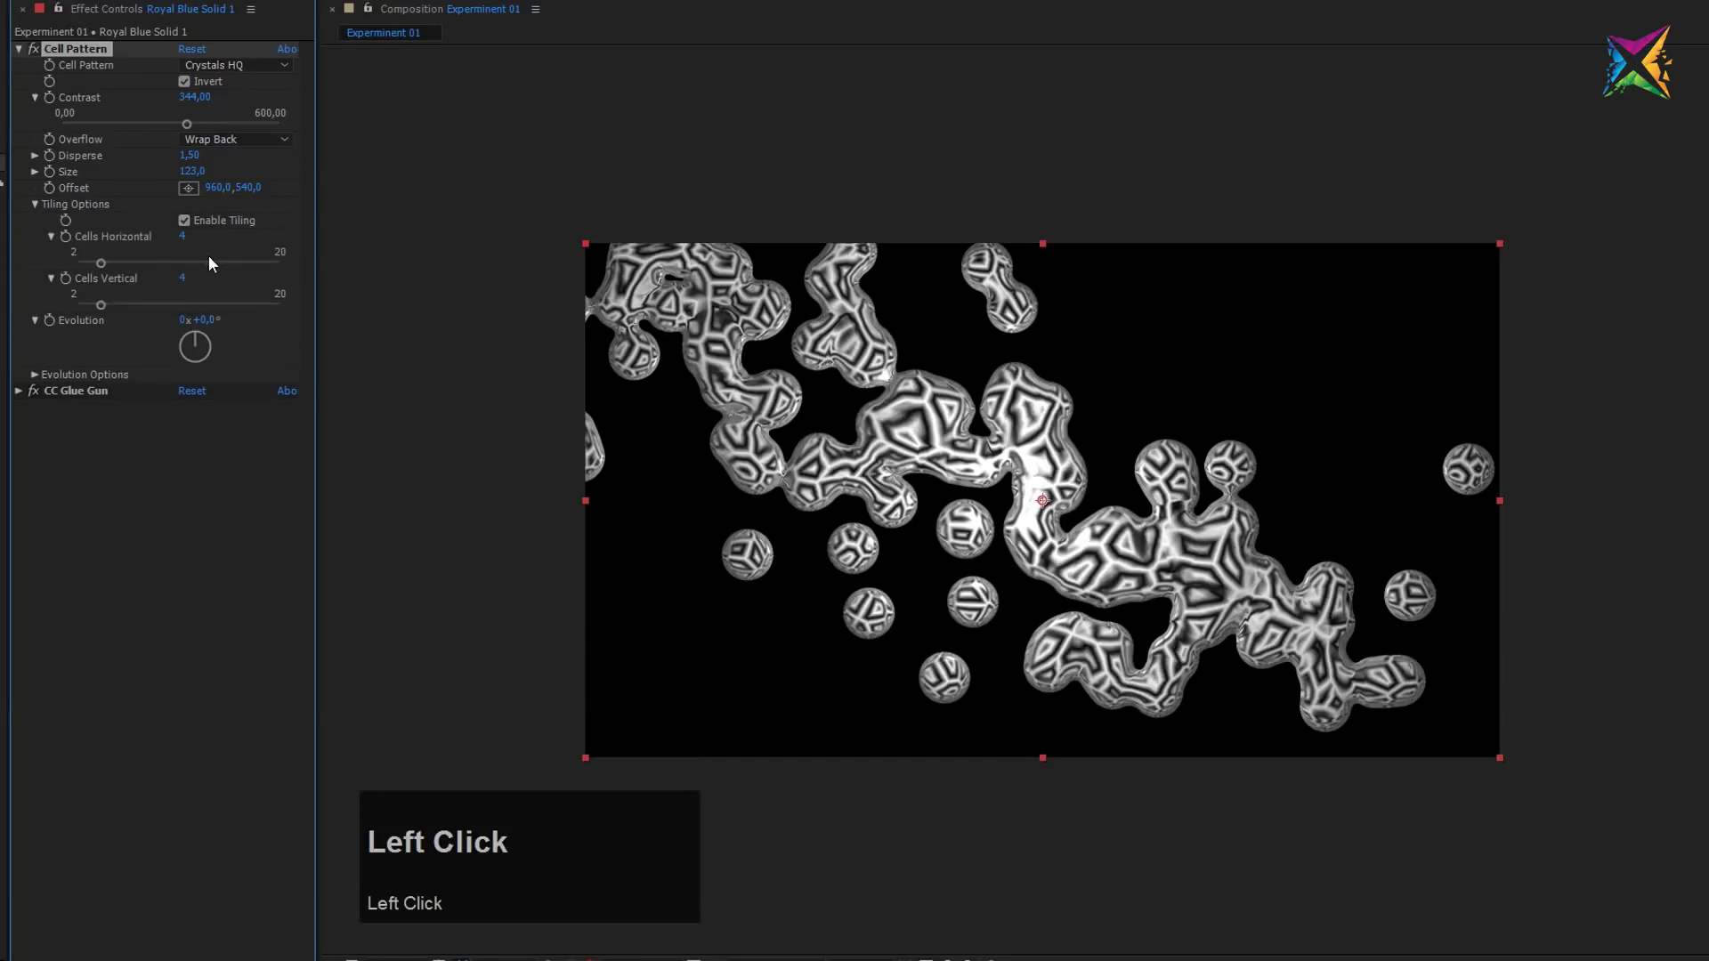
drag(108, 269, 29, 53)
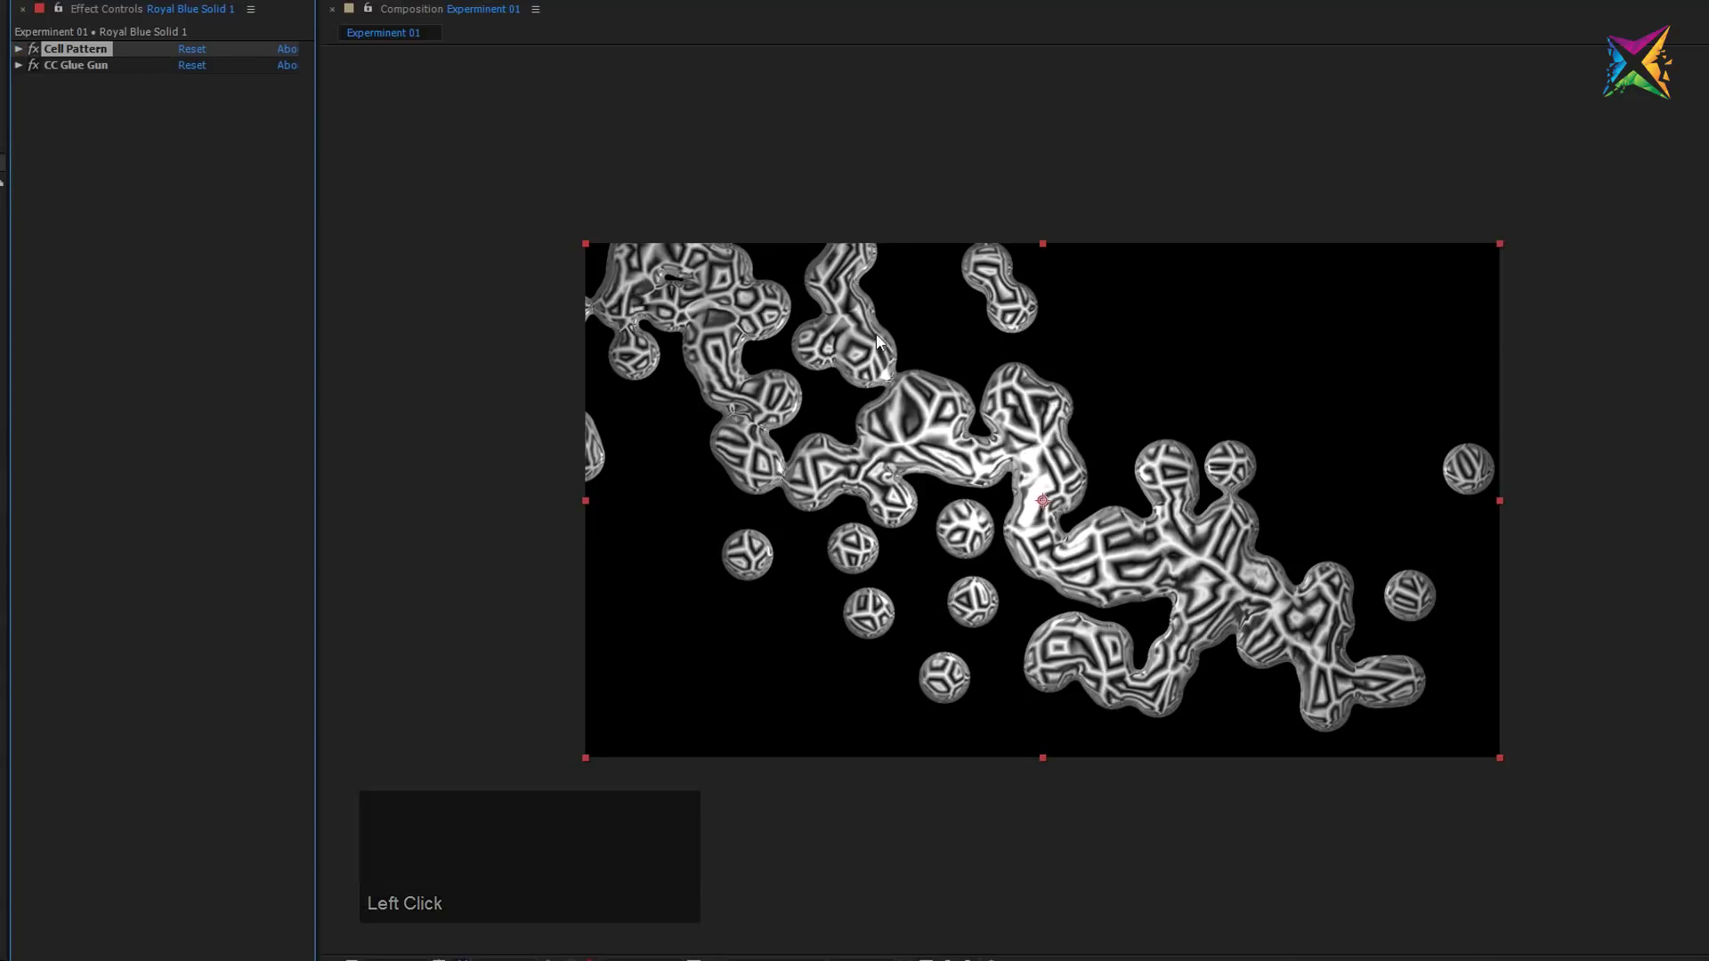
Step: Set the CC Glue Gun Light Color to a cyan light blue, tinting the crystal blobs
click(27, 71)
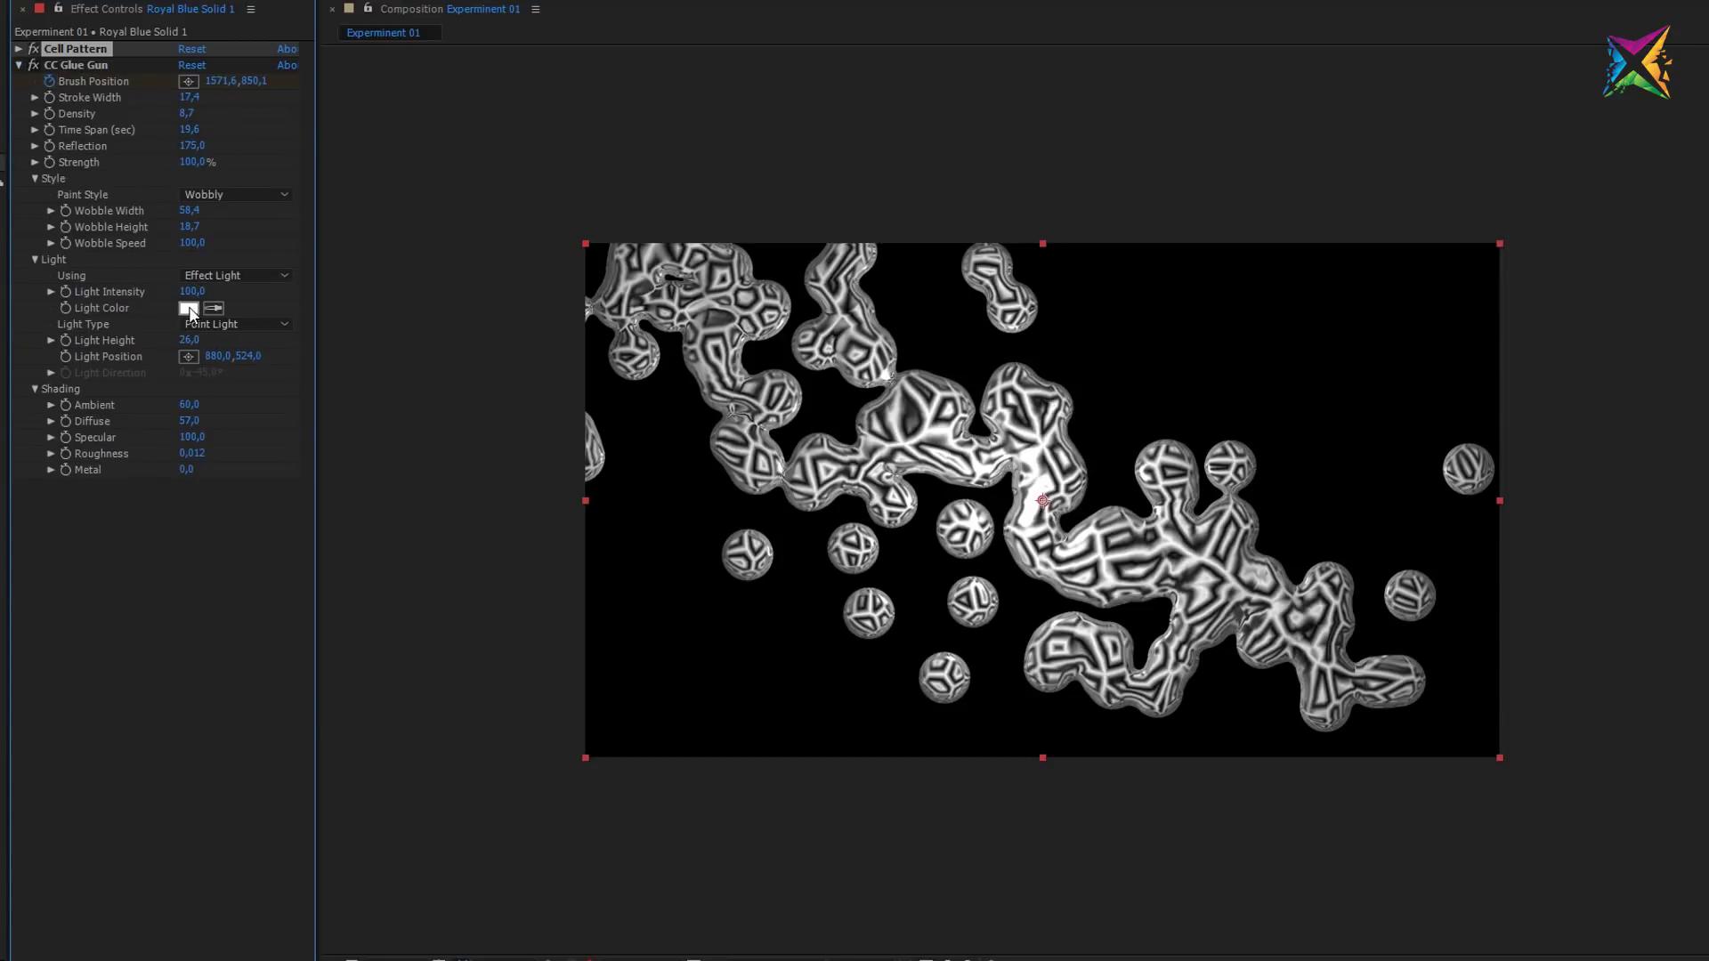
drag(194, 316, 208, 45)
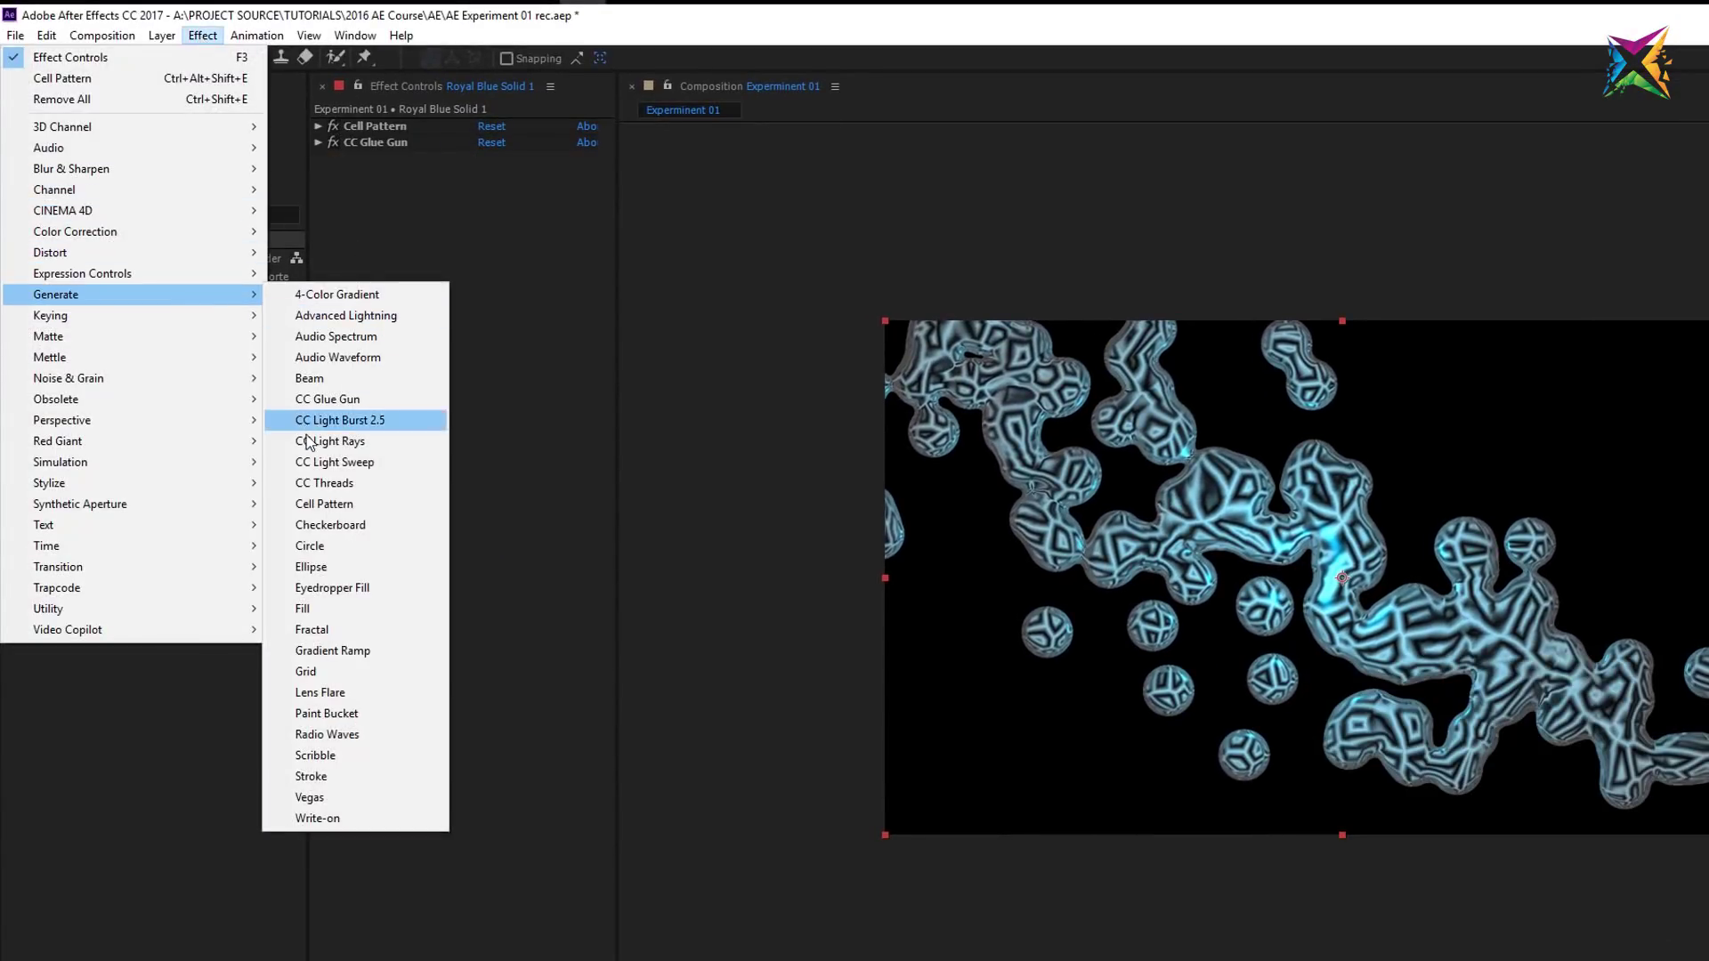
Step: Add CC Light Rays with Intensity 86, Center 954,506, Radius 604 and Warp Softness 123
click(314, 443)
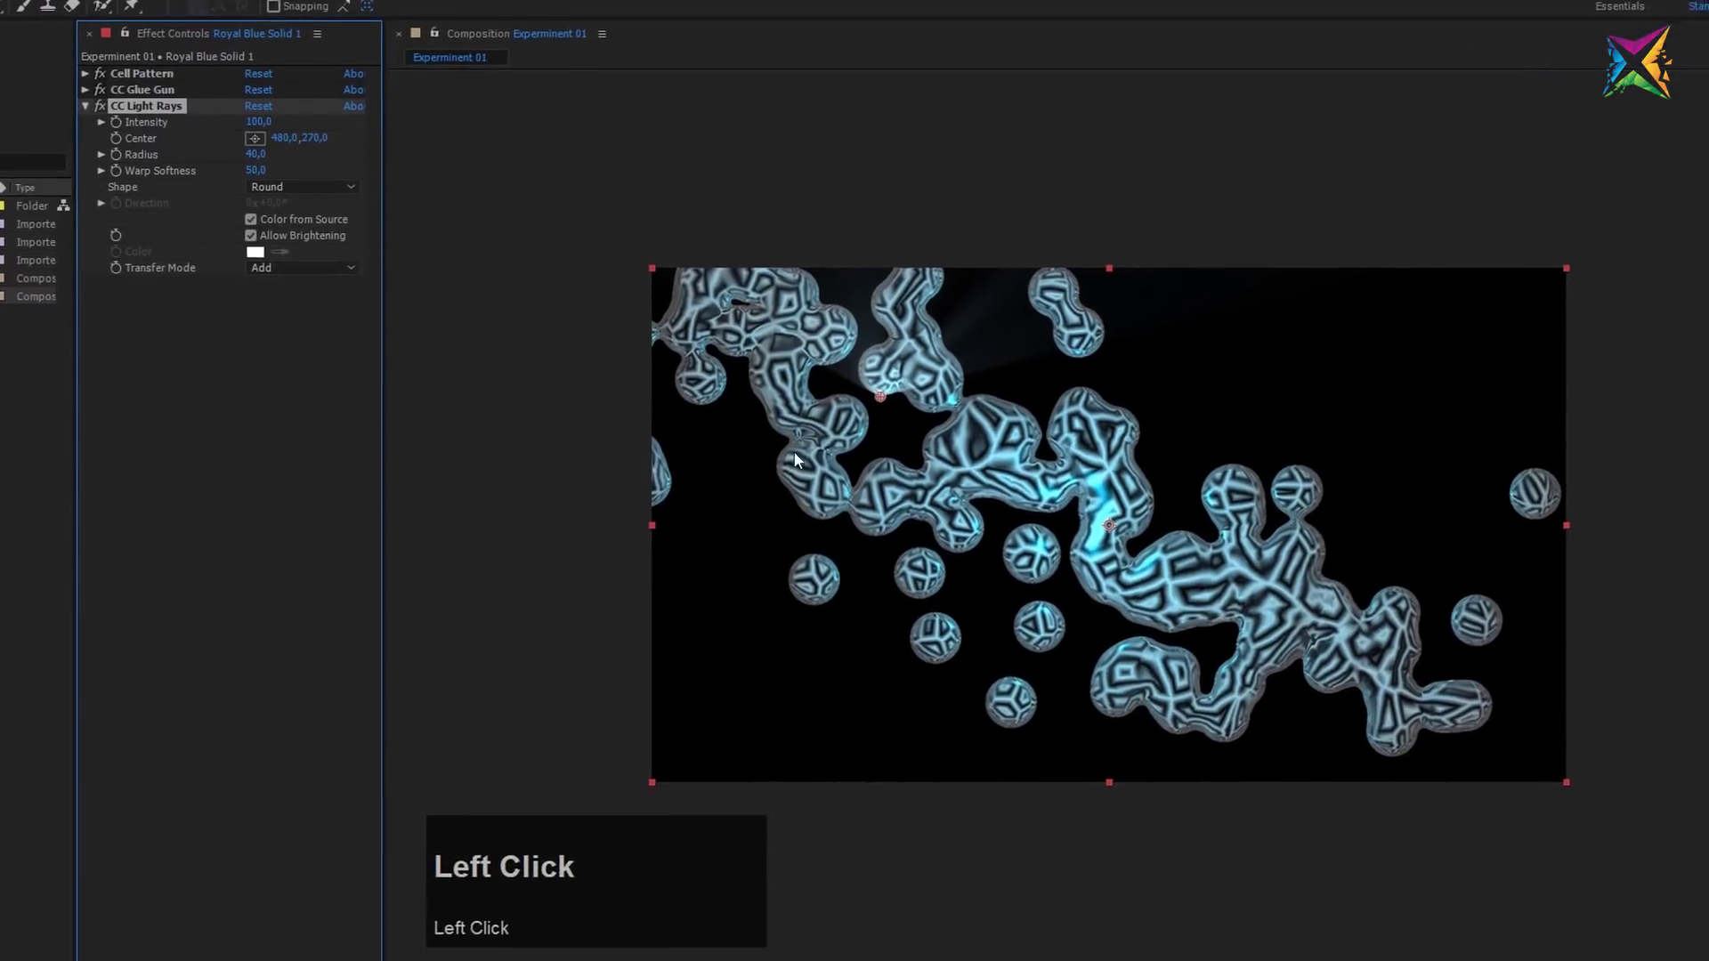
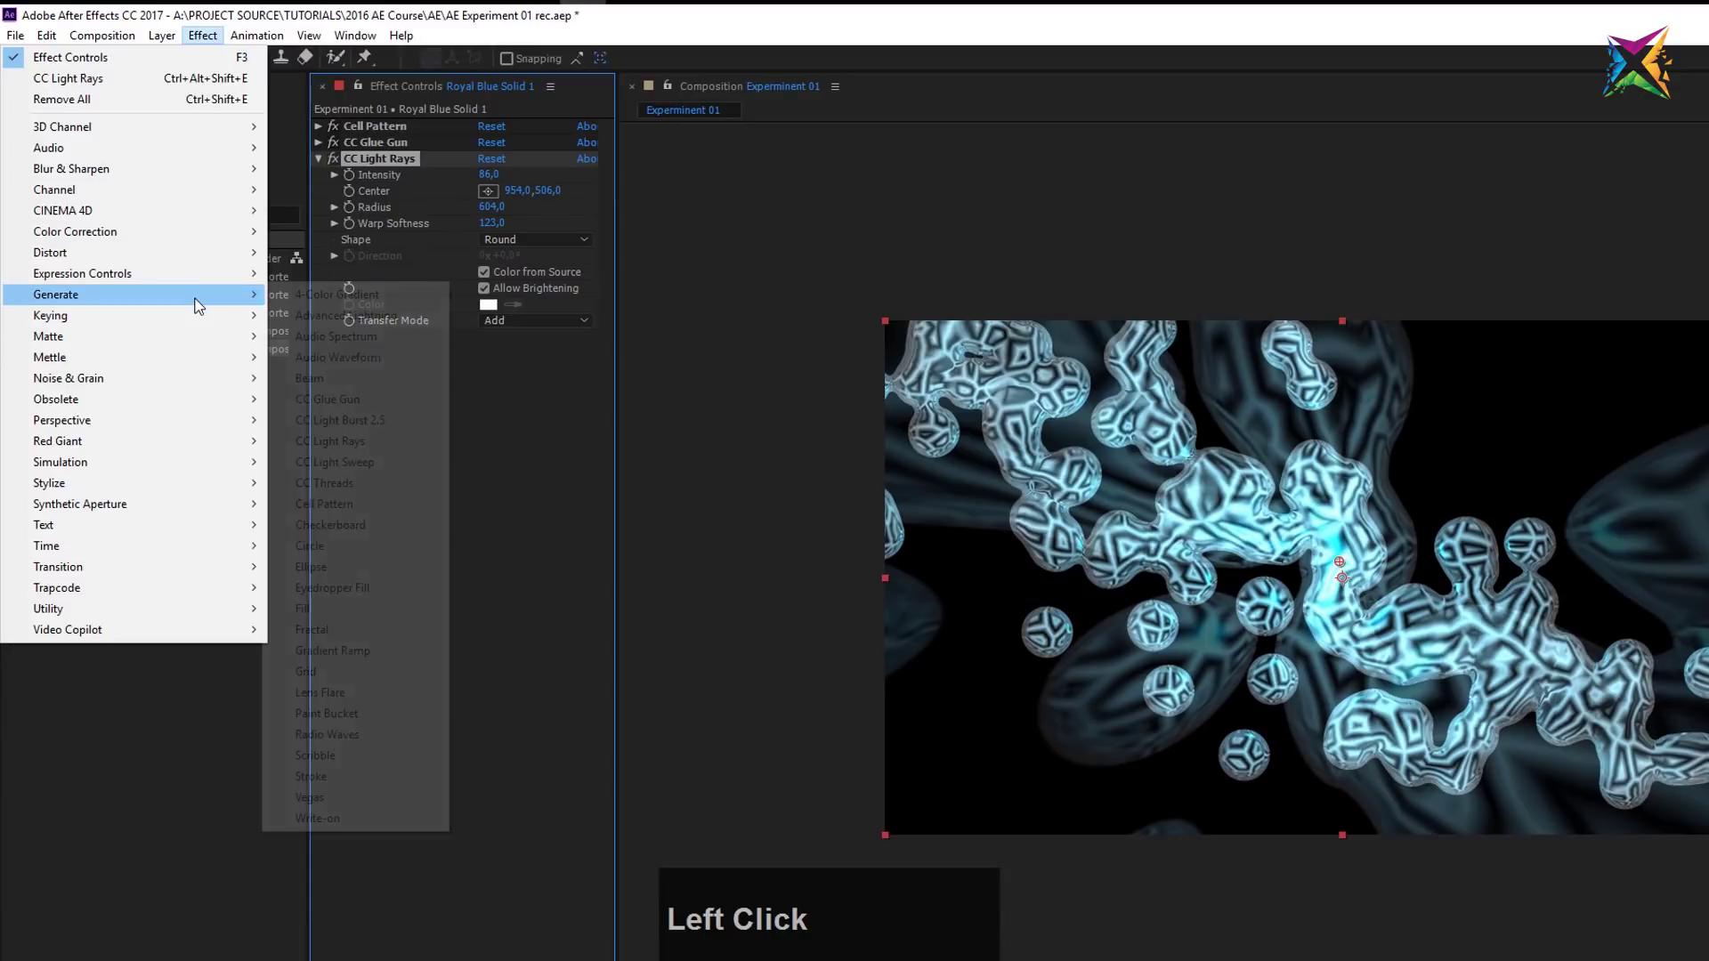
Step: Add a second CC Light Rays: Intensity 346, Center 1728,744, Radius 33, Square shape
drag(362, 455, 187, 231)
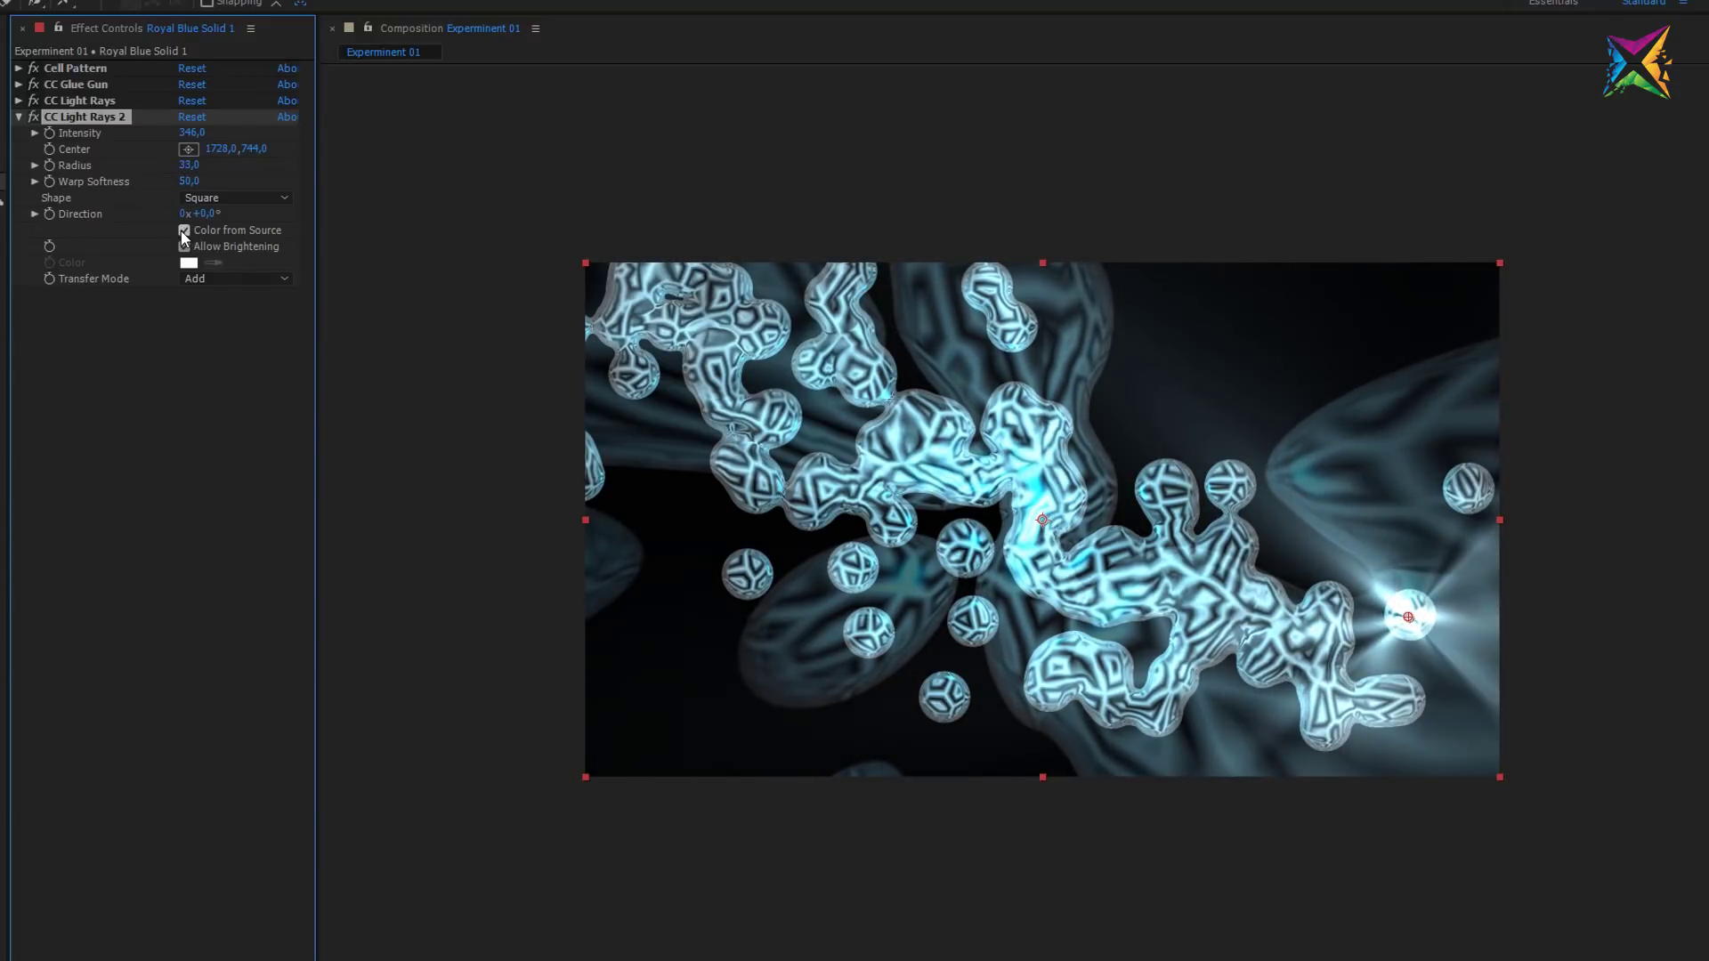
Step: Turn off Color from Source on CC Light Rays 2 and give the burst a violet-pink colour
click(192, 239)
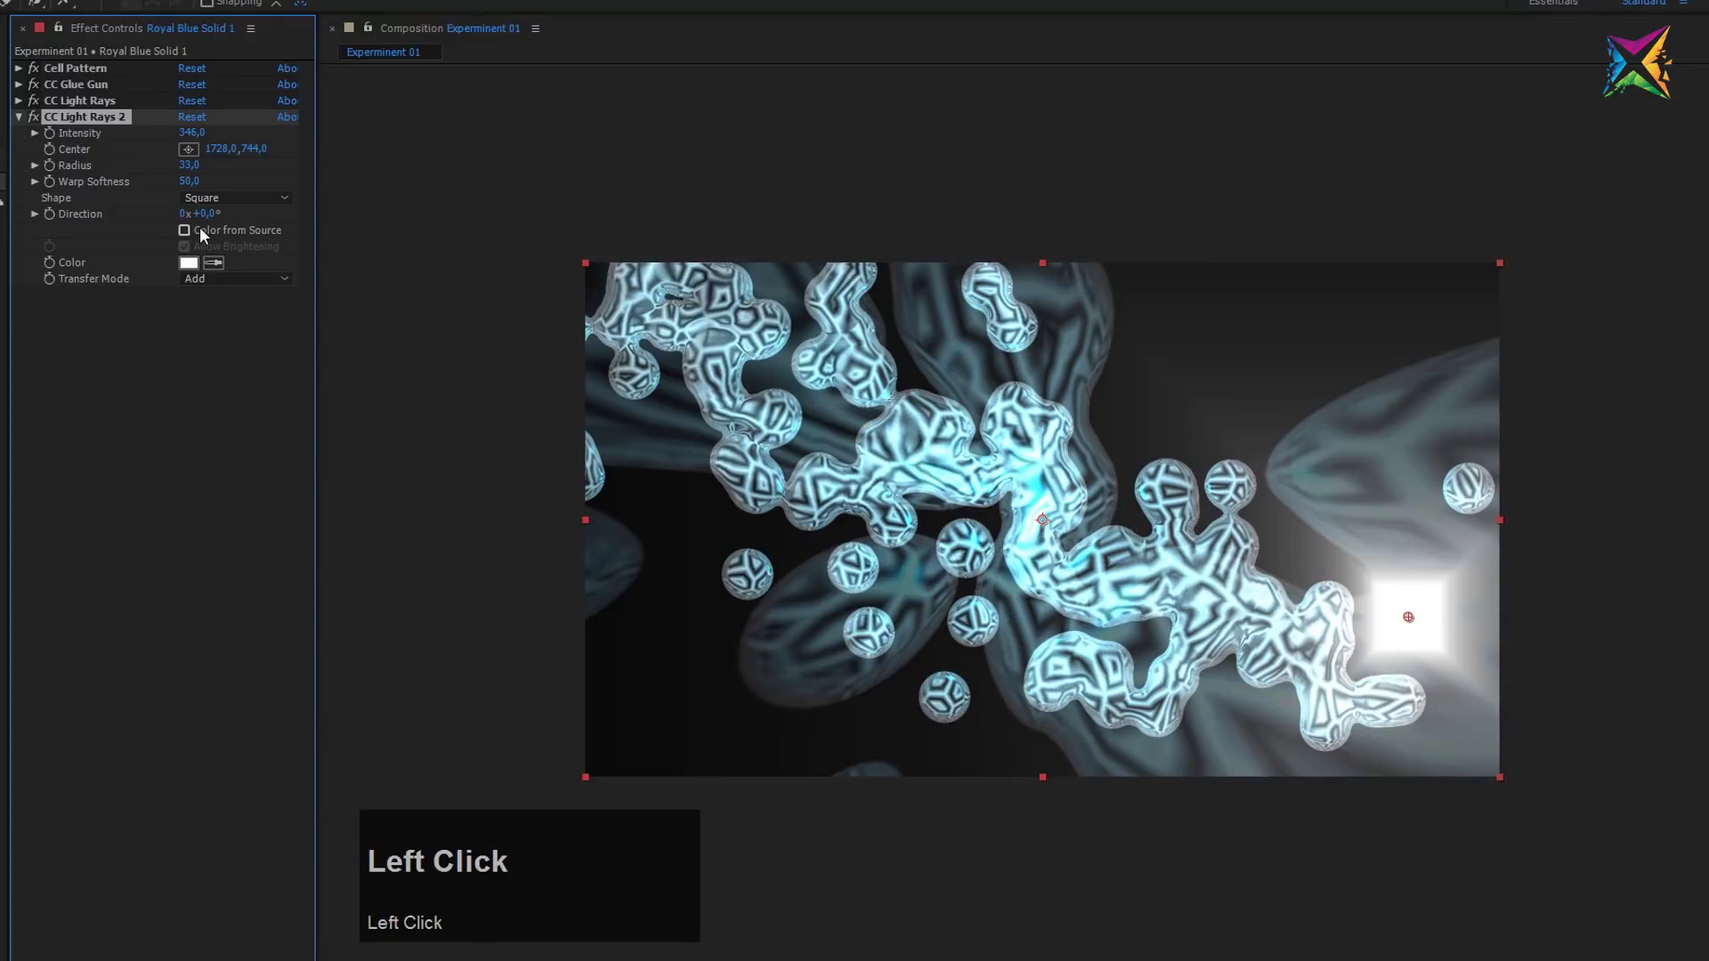
drag(191, 268, 1447, 665)
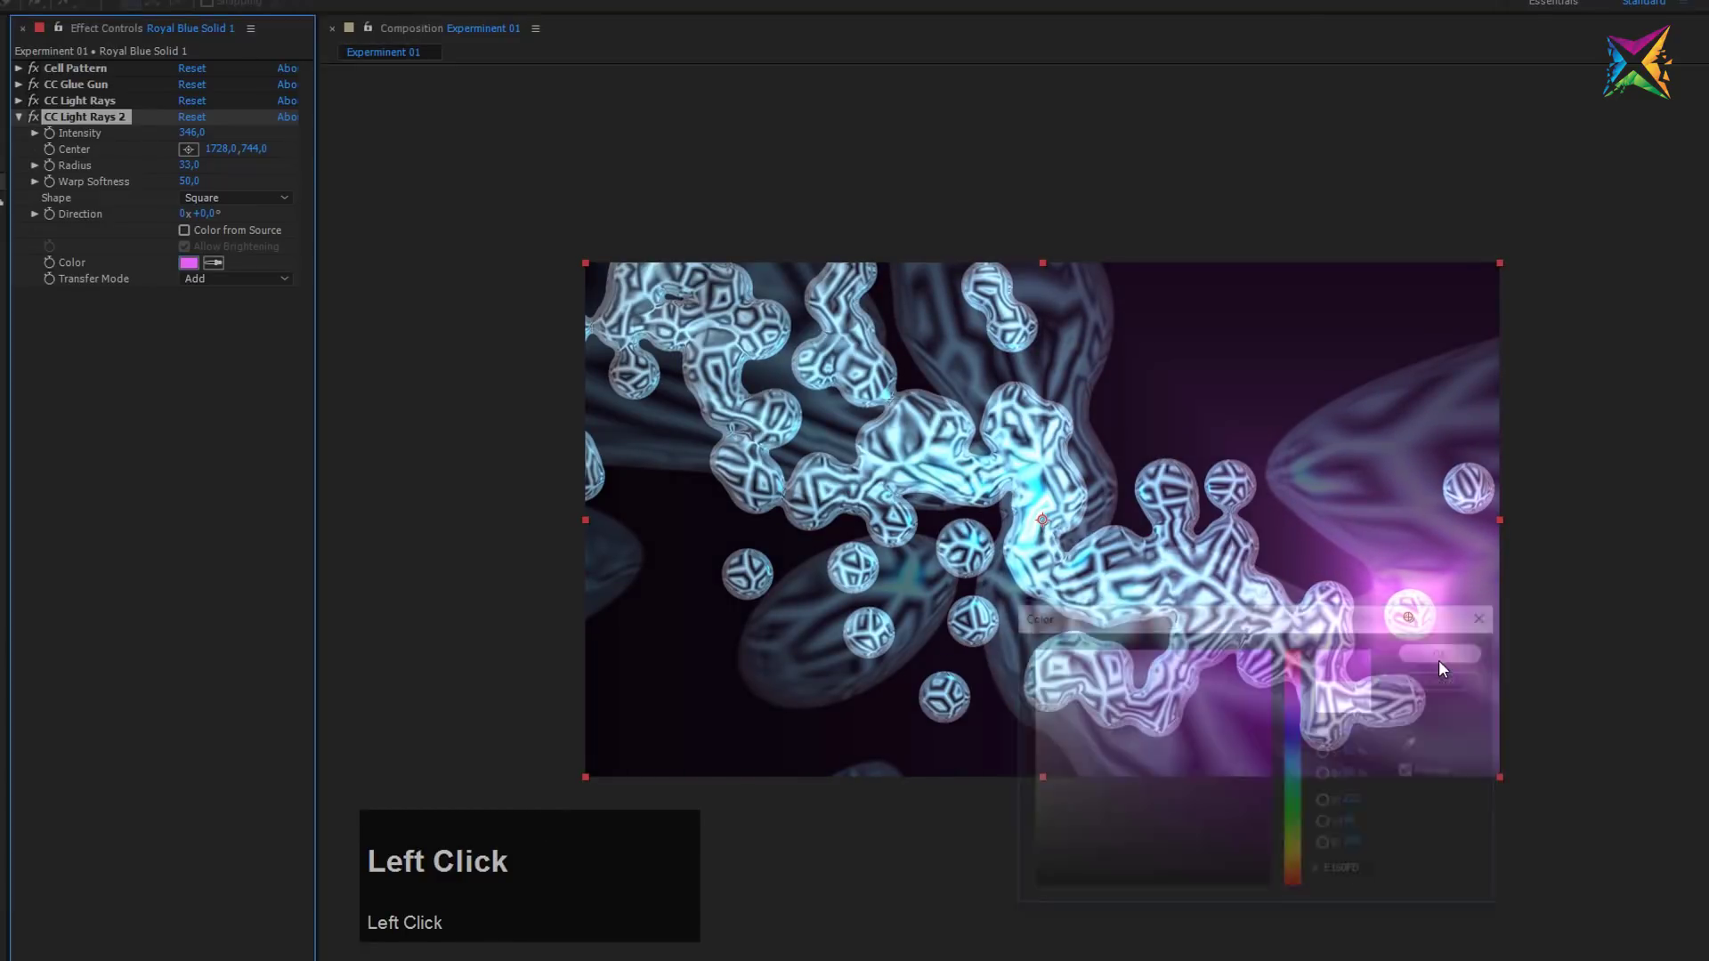